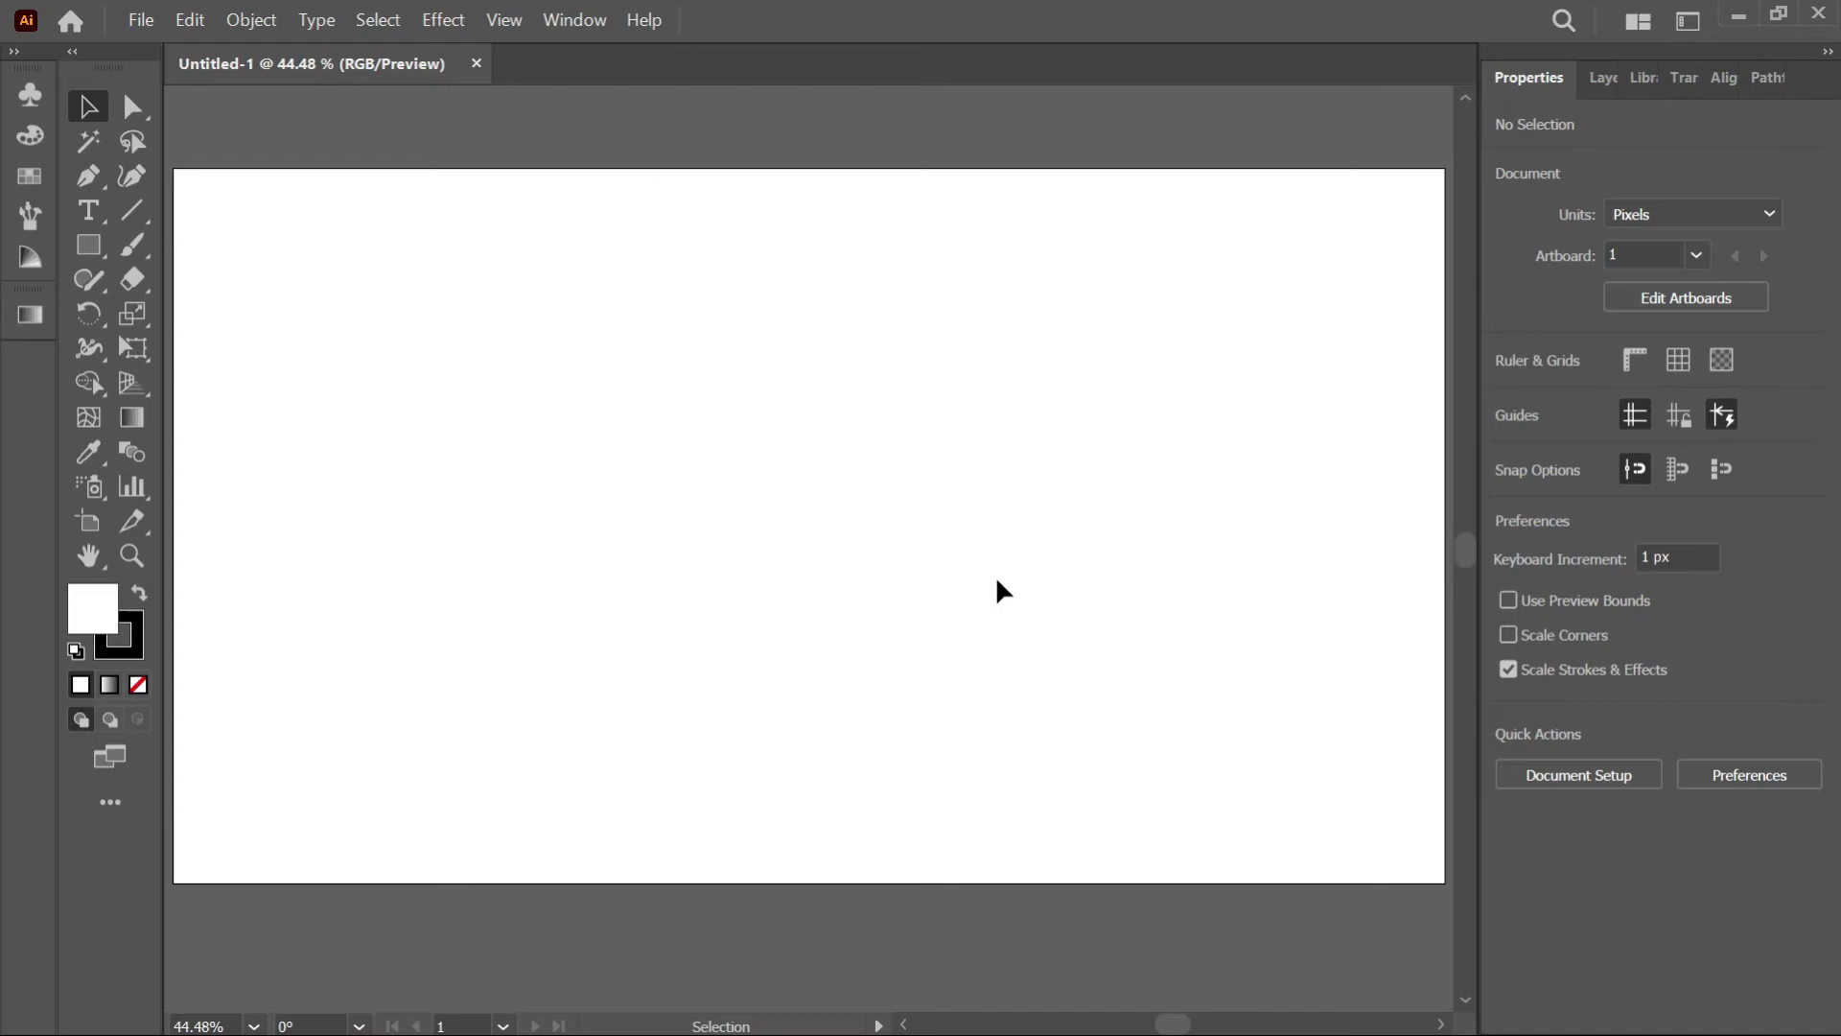
Draw a tall rectangle on the empty artboard with the Rectangle tool
{"action": "left_click", "coordinate": [1004, 581]}
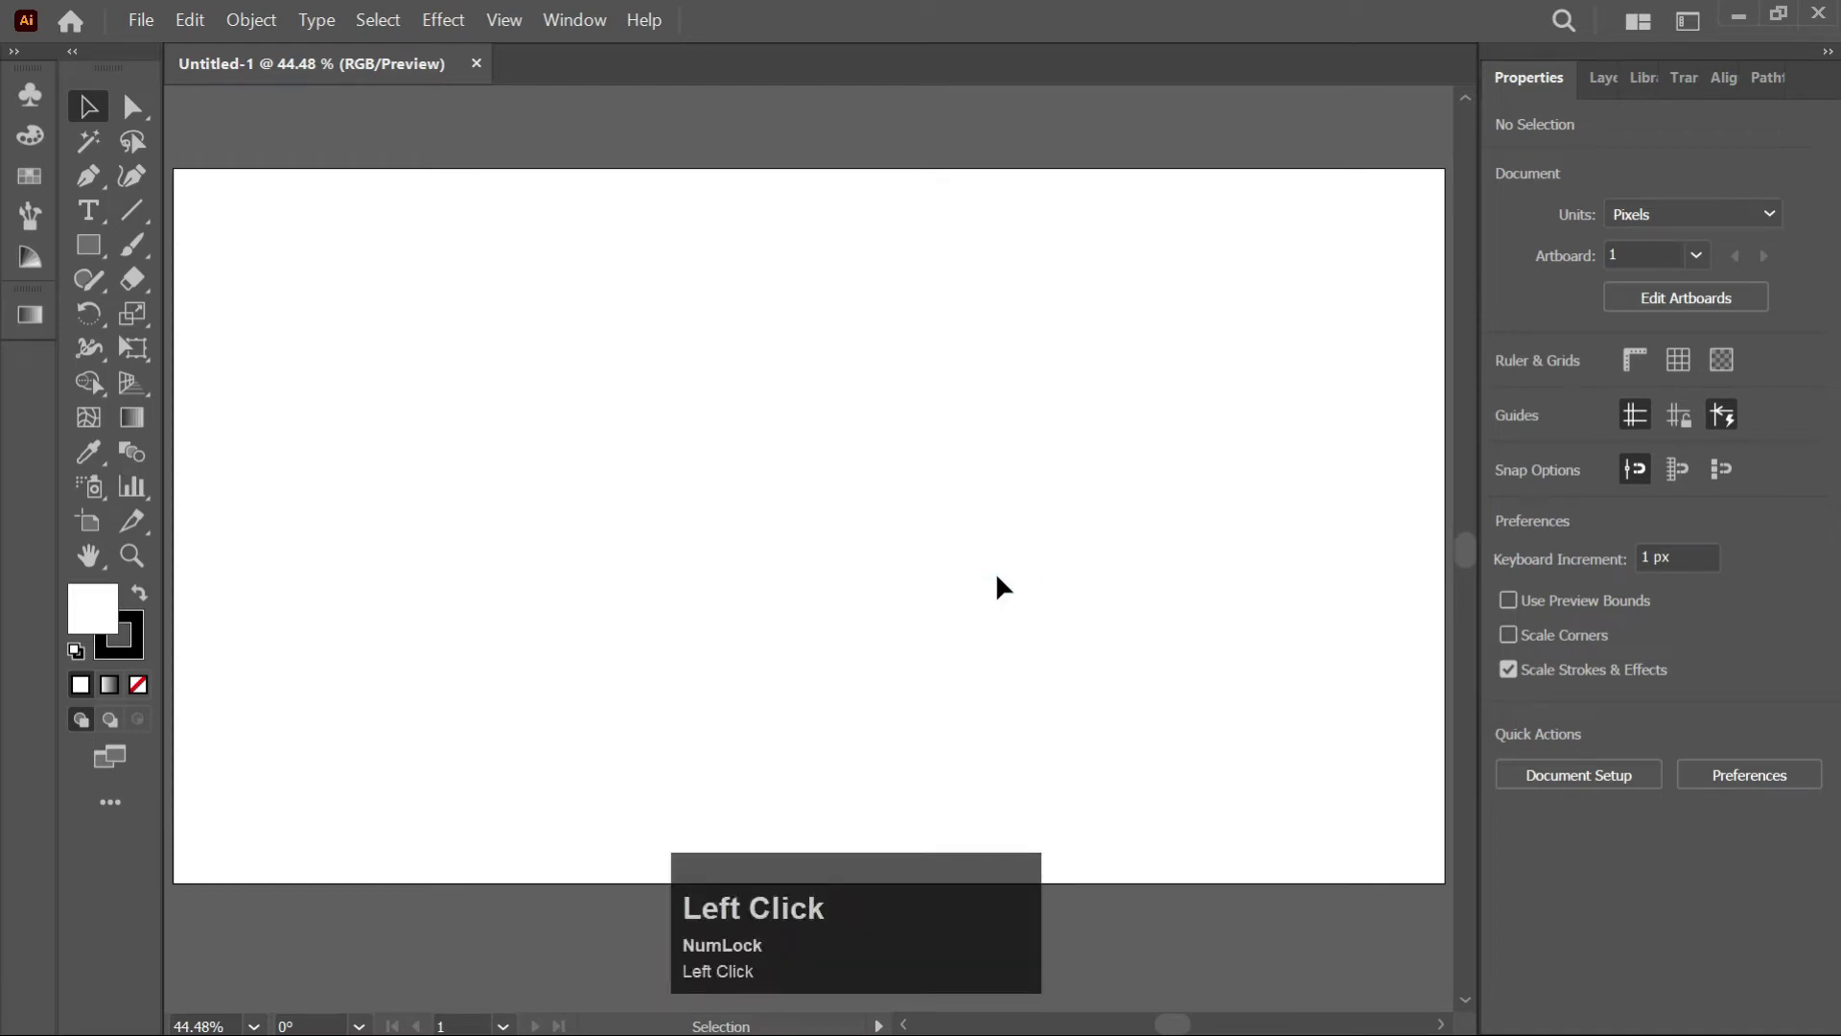
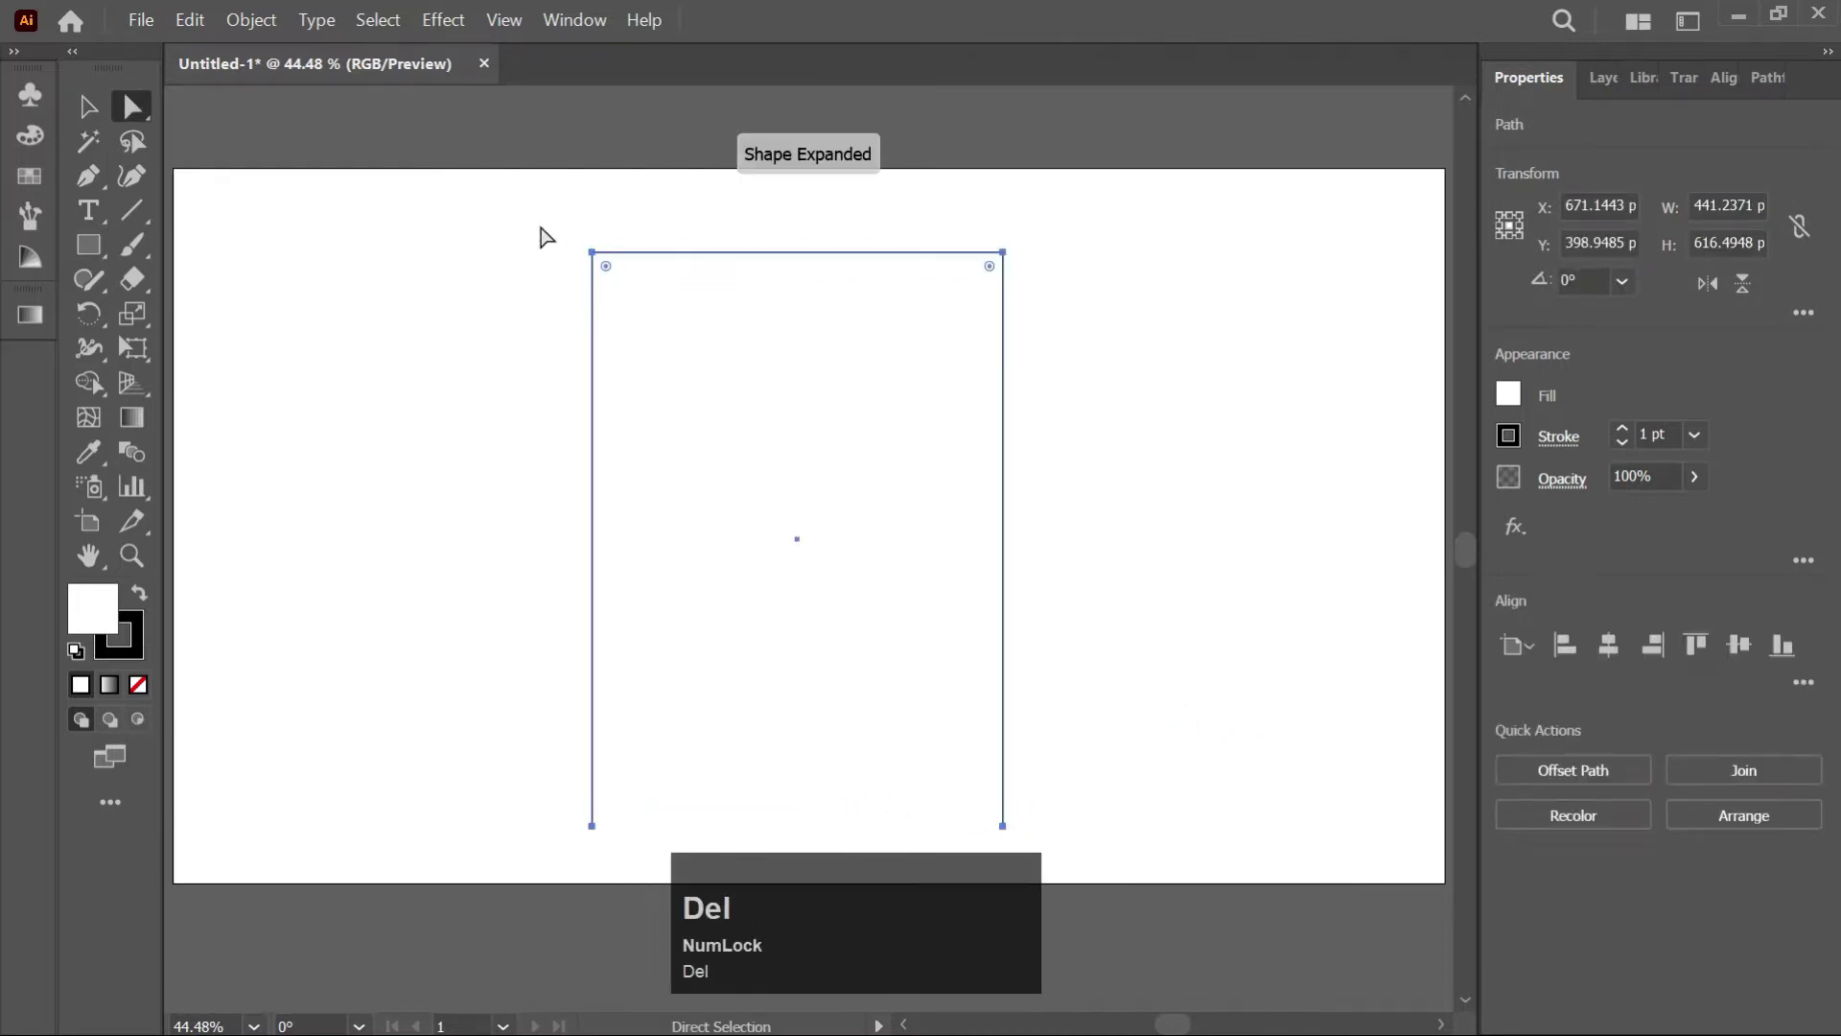
Round the rectangle's top into an arch, rotate it, give it a 100 pt black stroke and expand it
{"action": "left_click_drag", "start_coordinate": [598, 240], "coordinate": [786, 690]}
{"action": "key", "text": "v"}
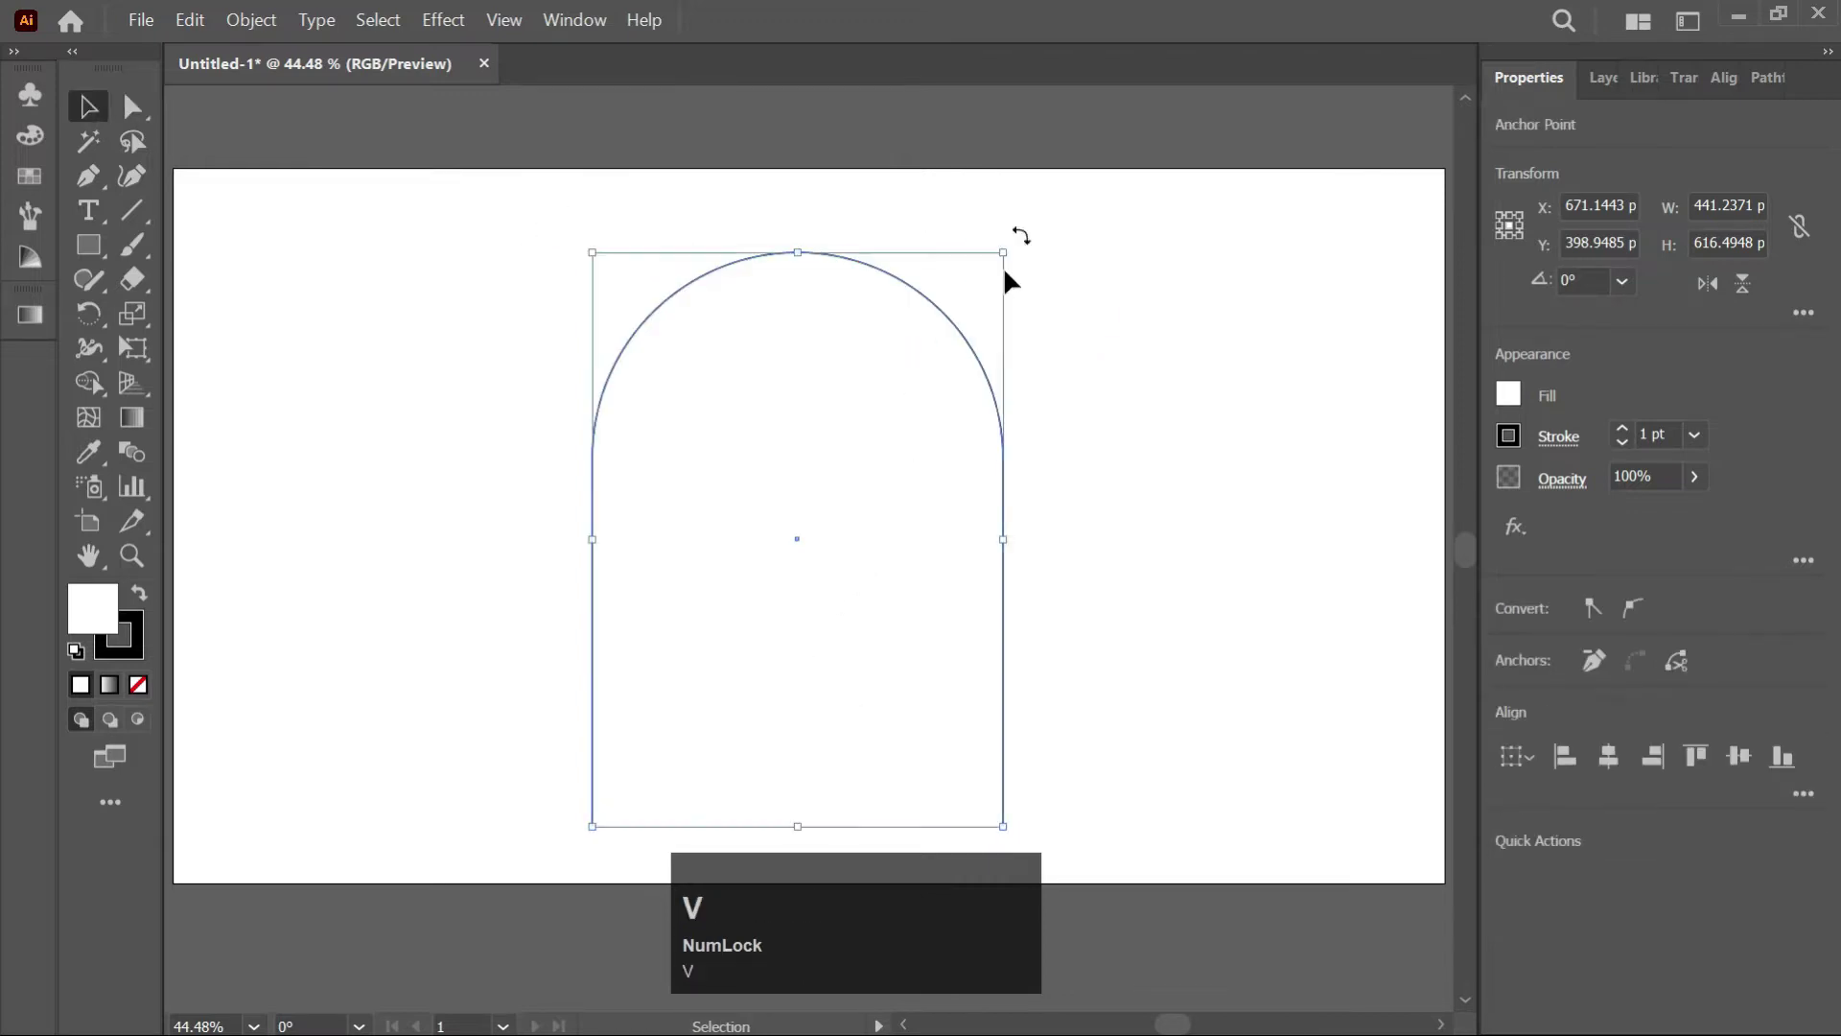
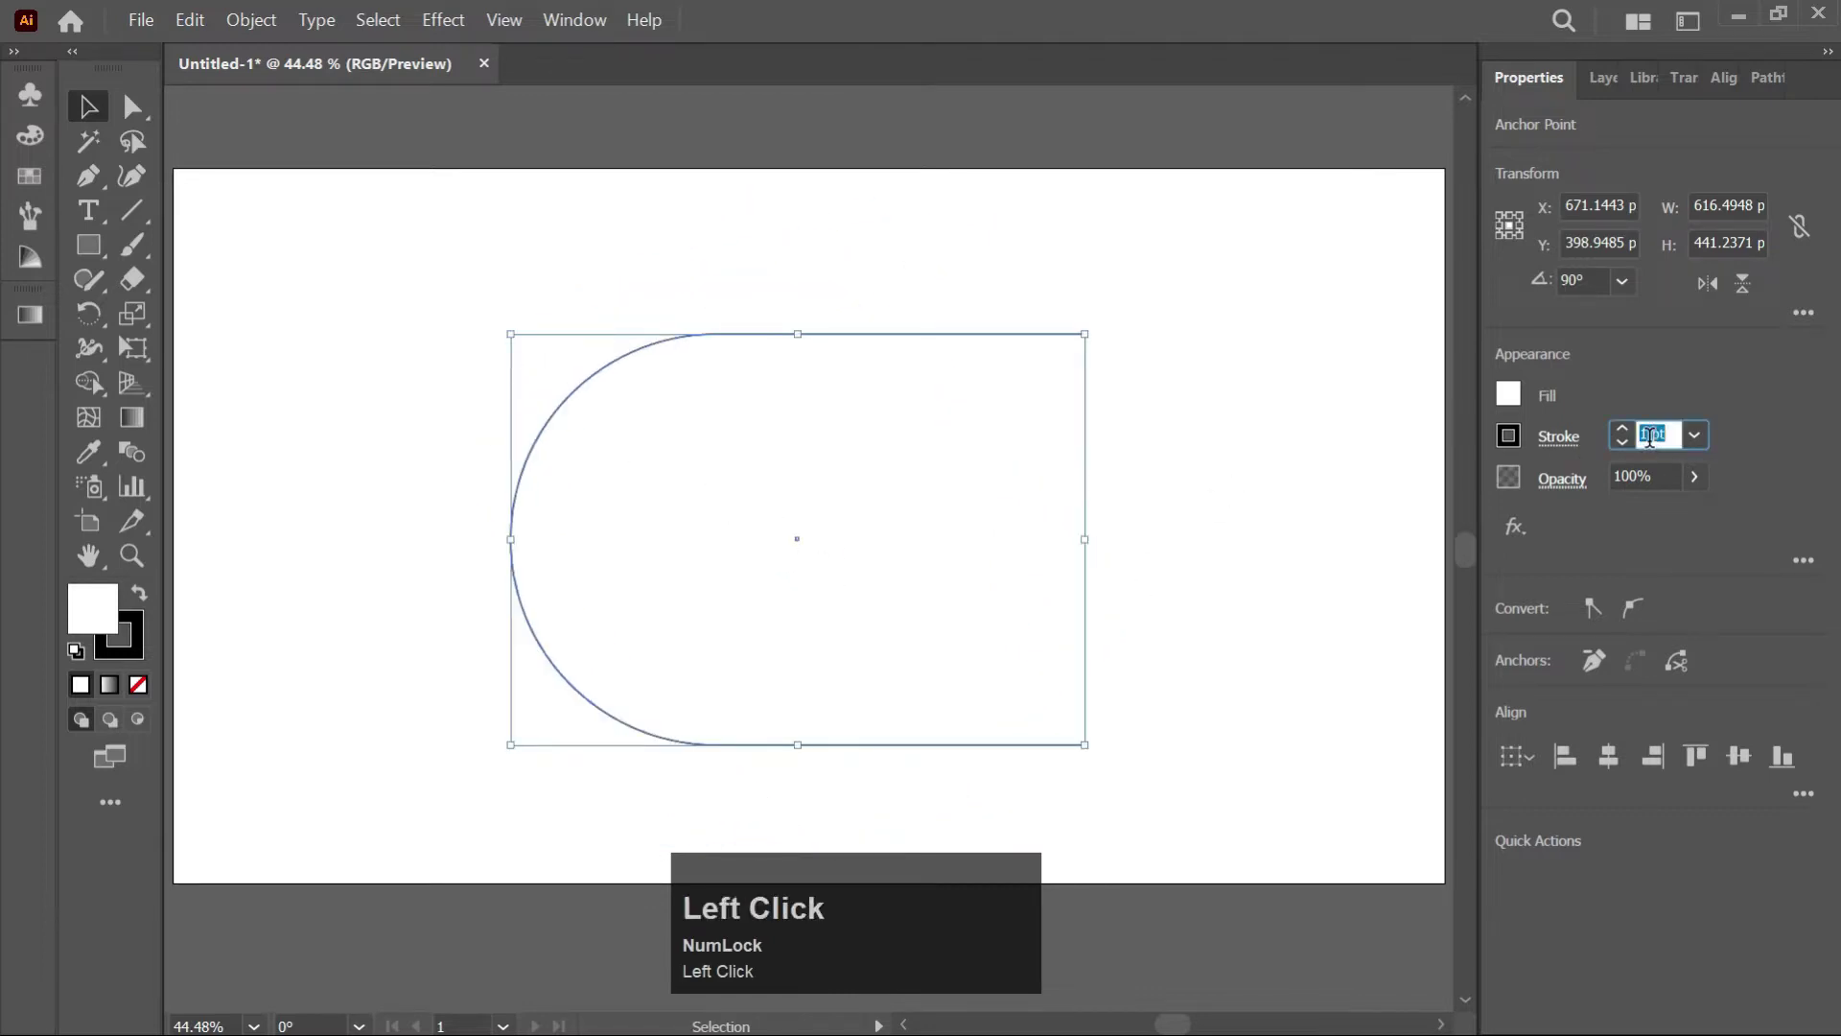
{"action": "type", "text": "100"}
{"action": "key", "text": "Return"}
{"action": "left_click", "coordinate": [149, 697]}
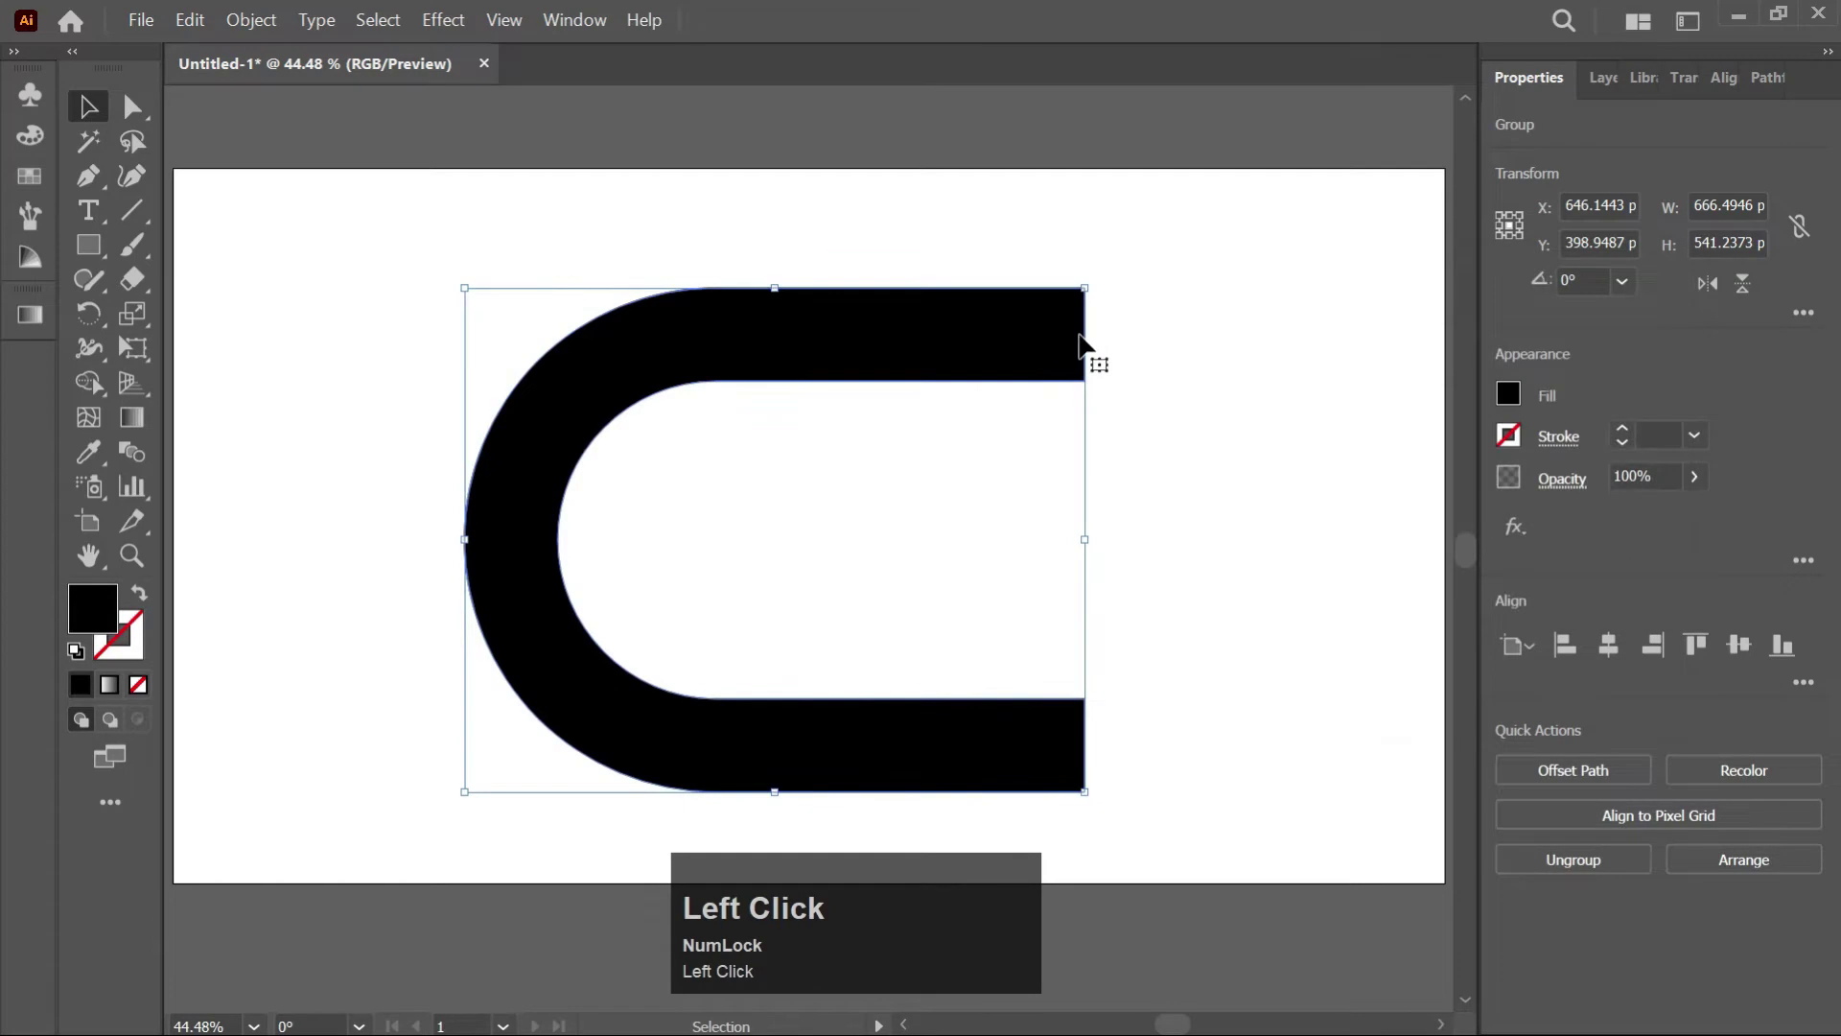
Browse the Effect menu toward the 3D Extrude & Bevel effect for the selected horseshoe
{"action": "left_click", "coordinate": [437, 32]}
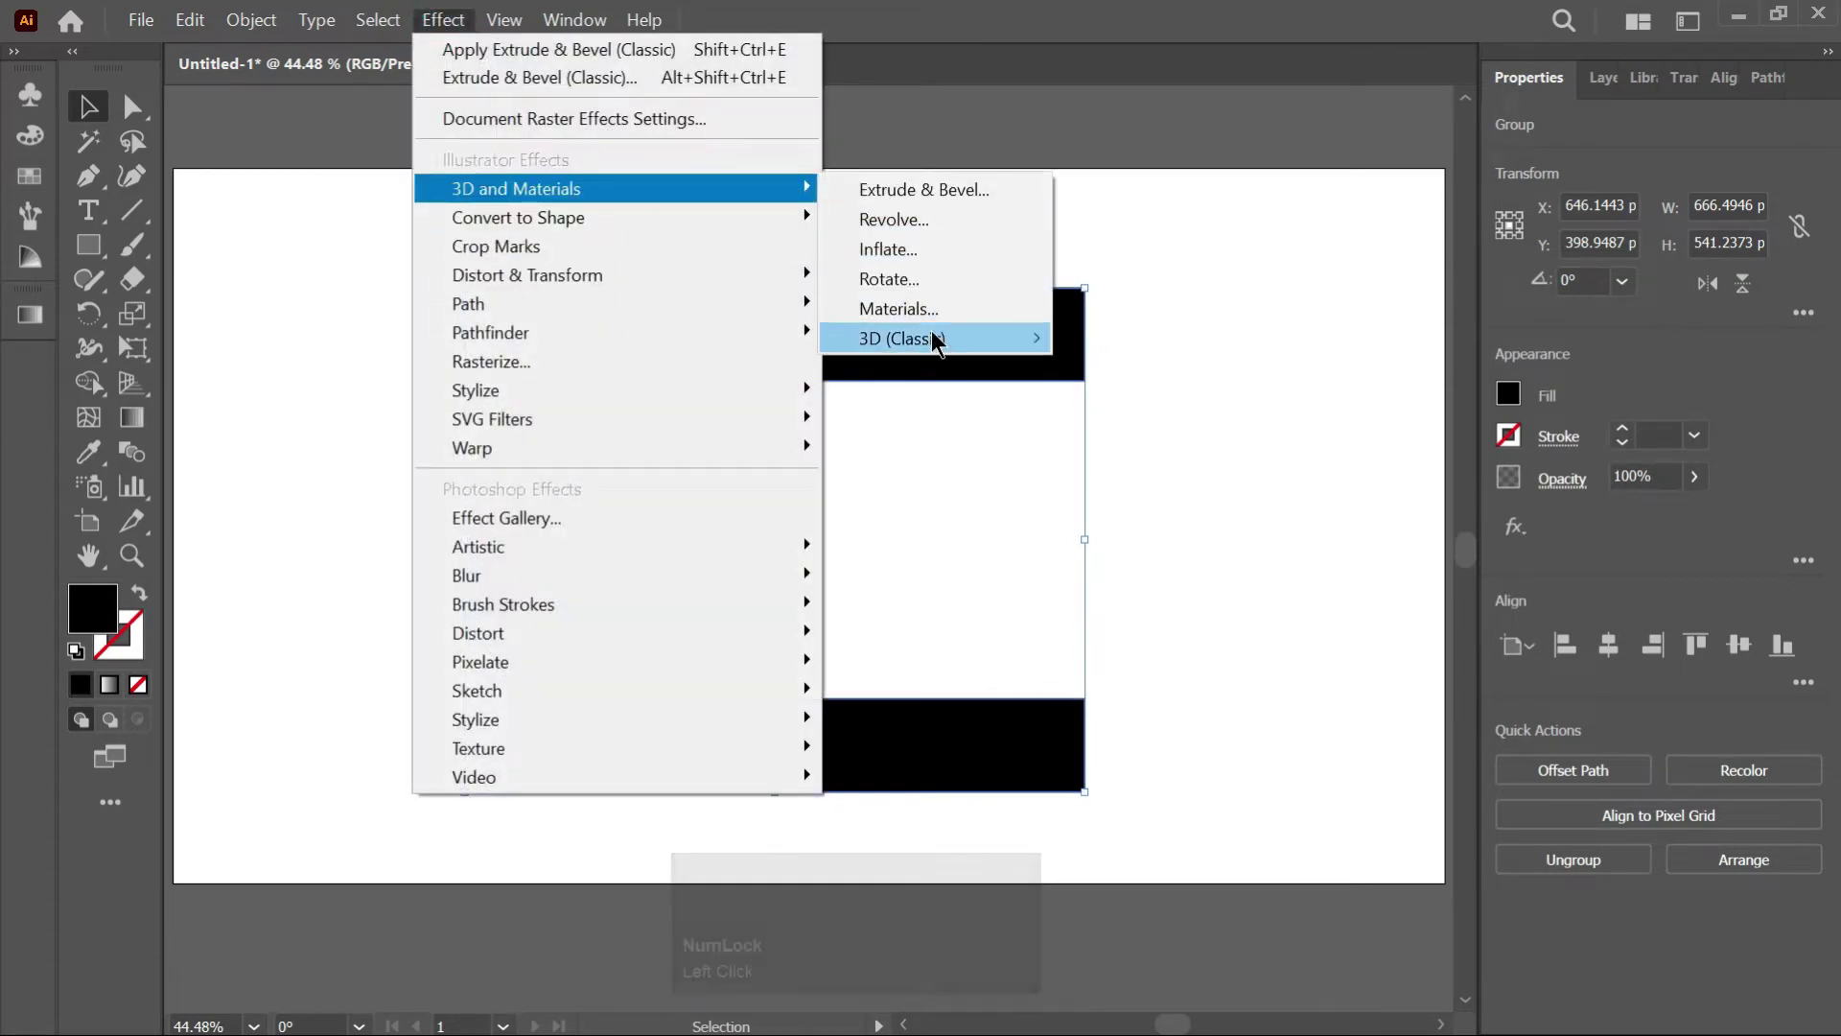
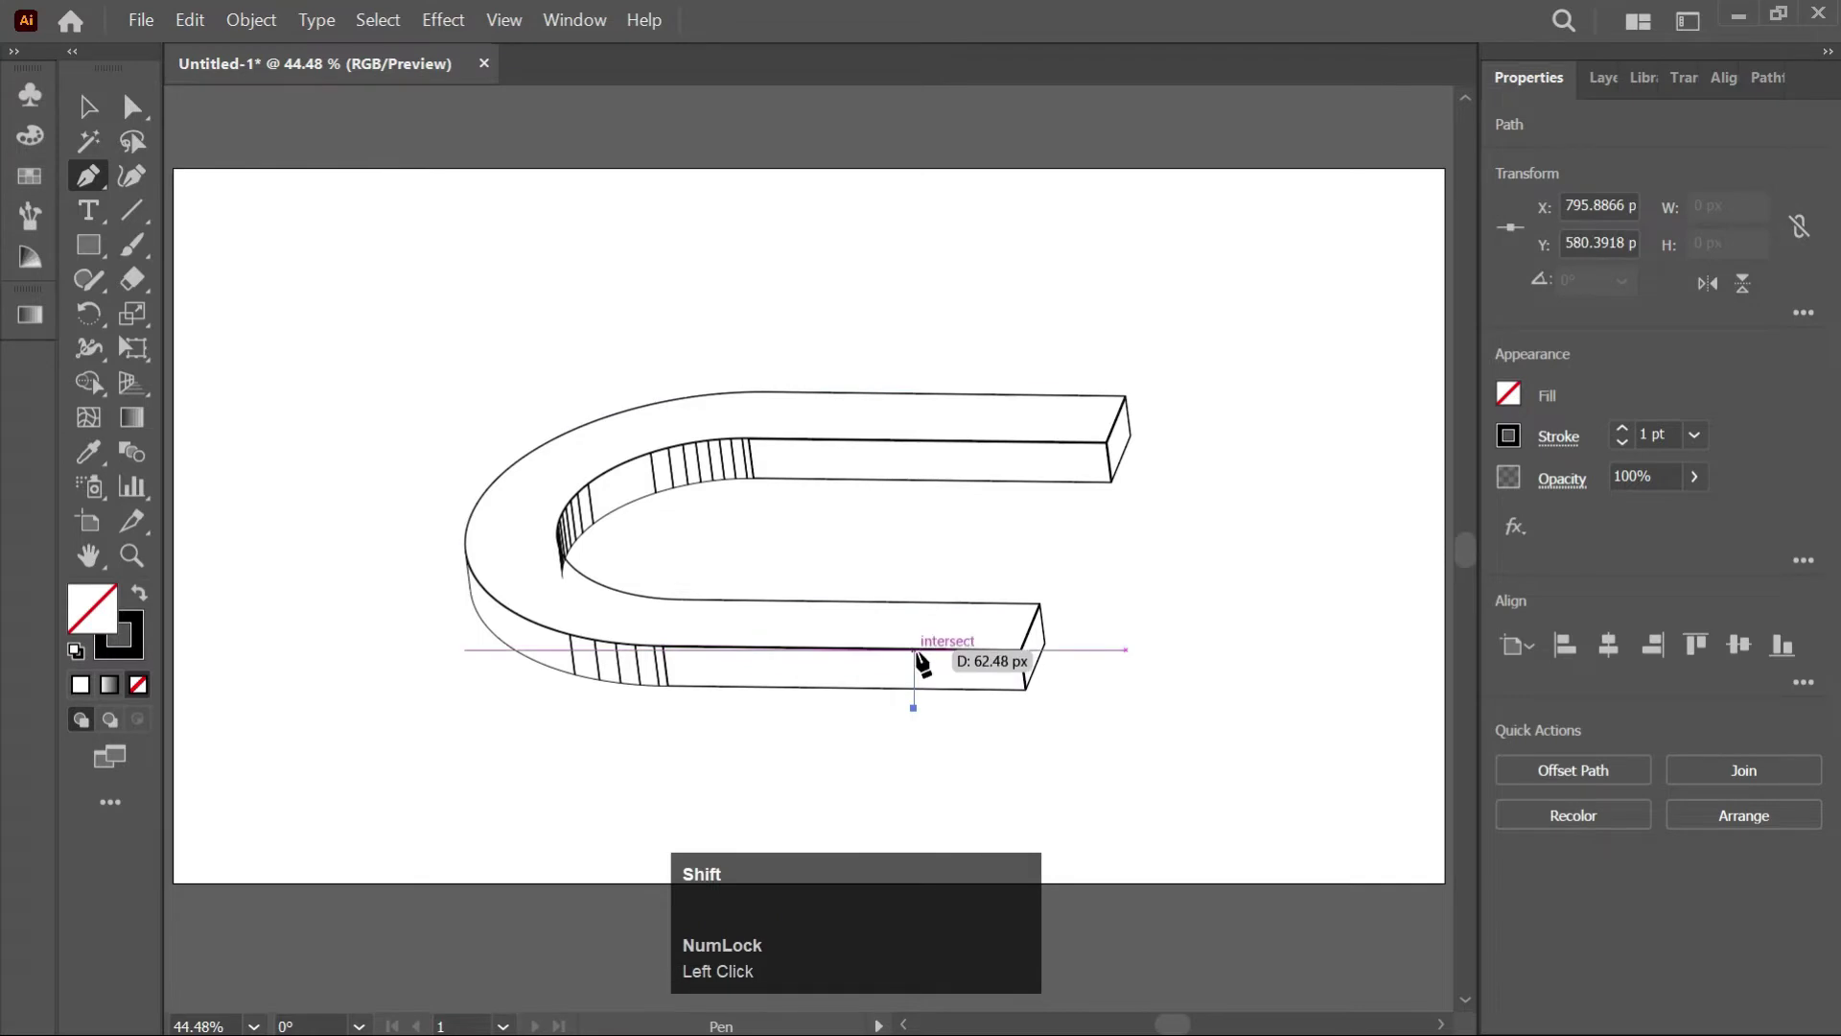
Draw straight Pen lines across the arms from the inner curved edge to the top edge
{"action": "scroll", "scroll_direction": "up", "scroll_amount": 3}
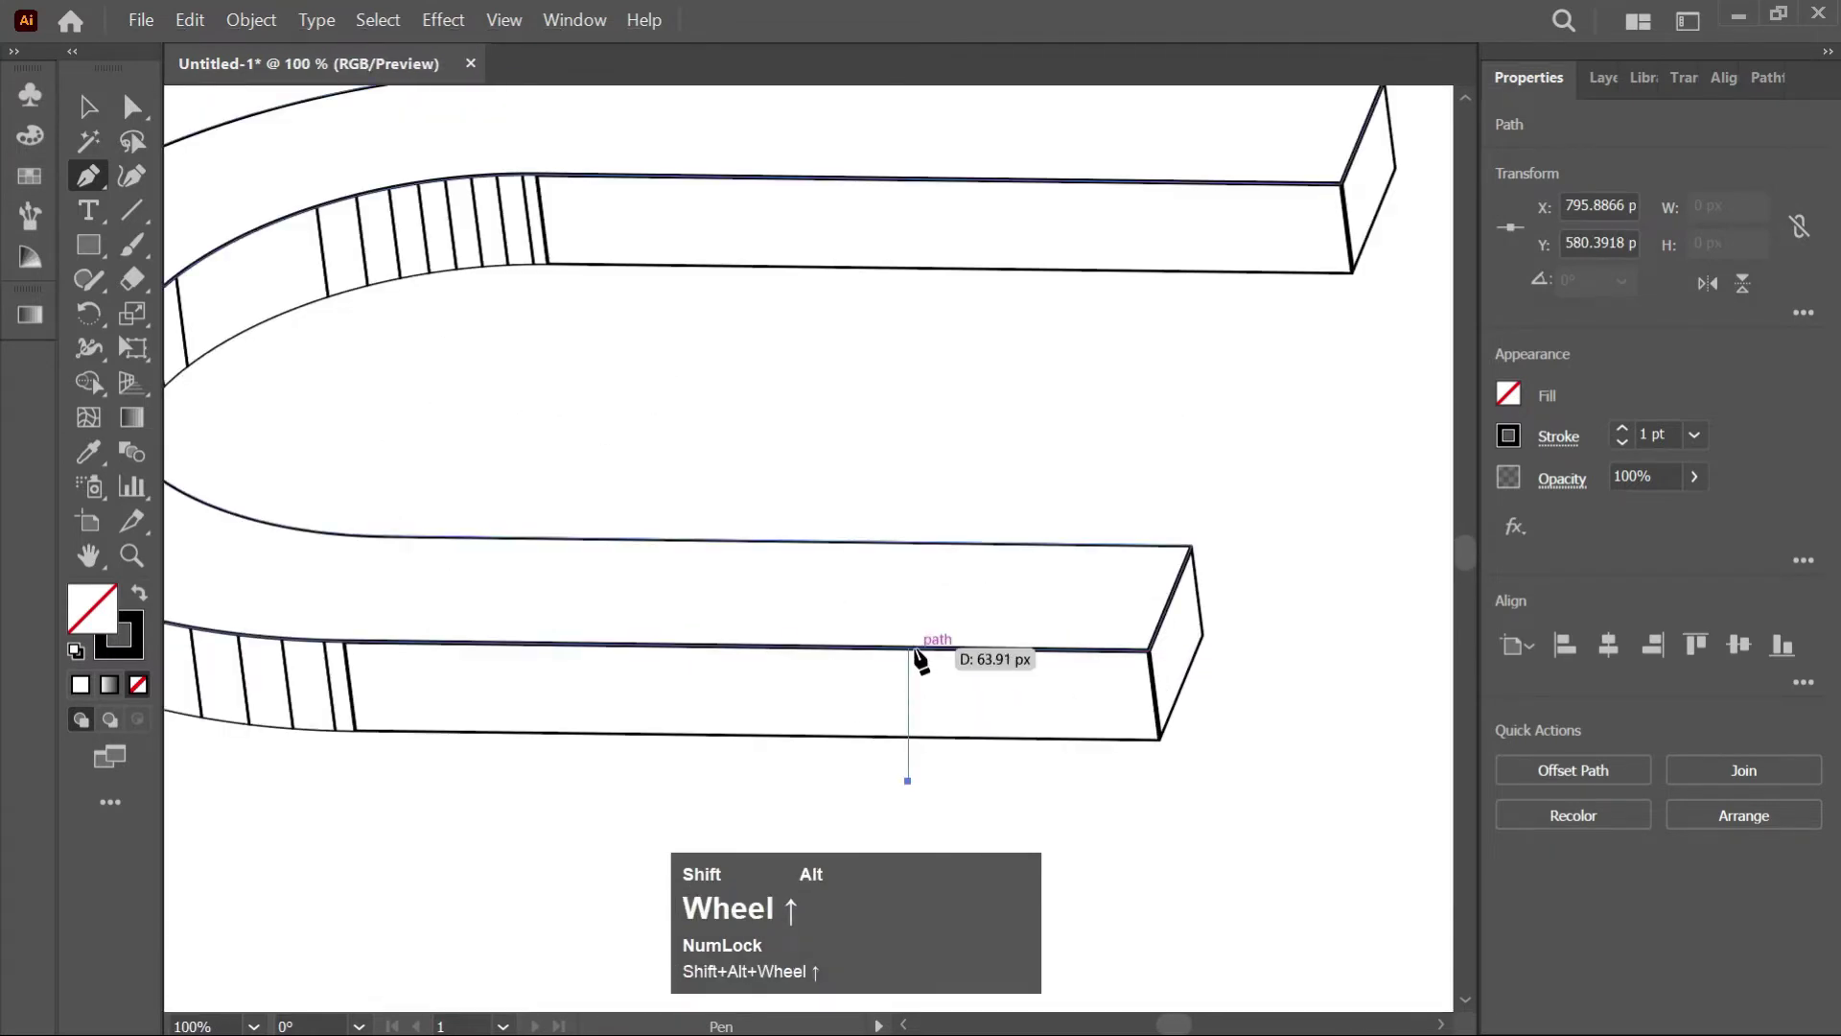
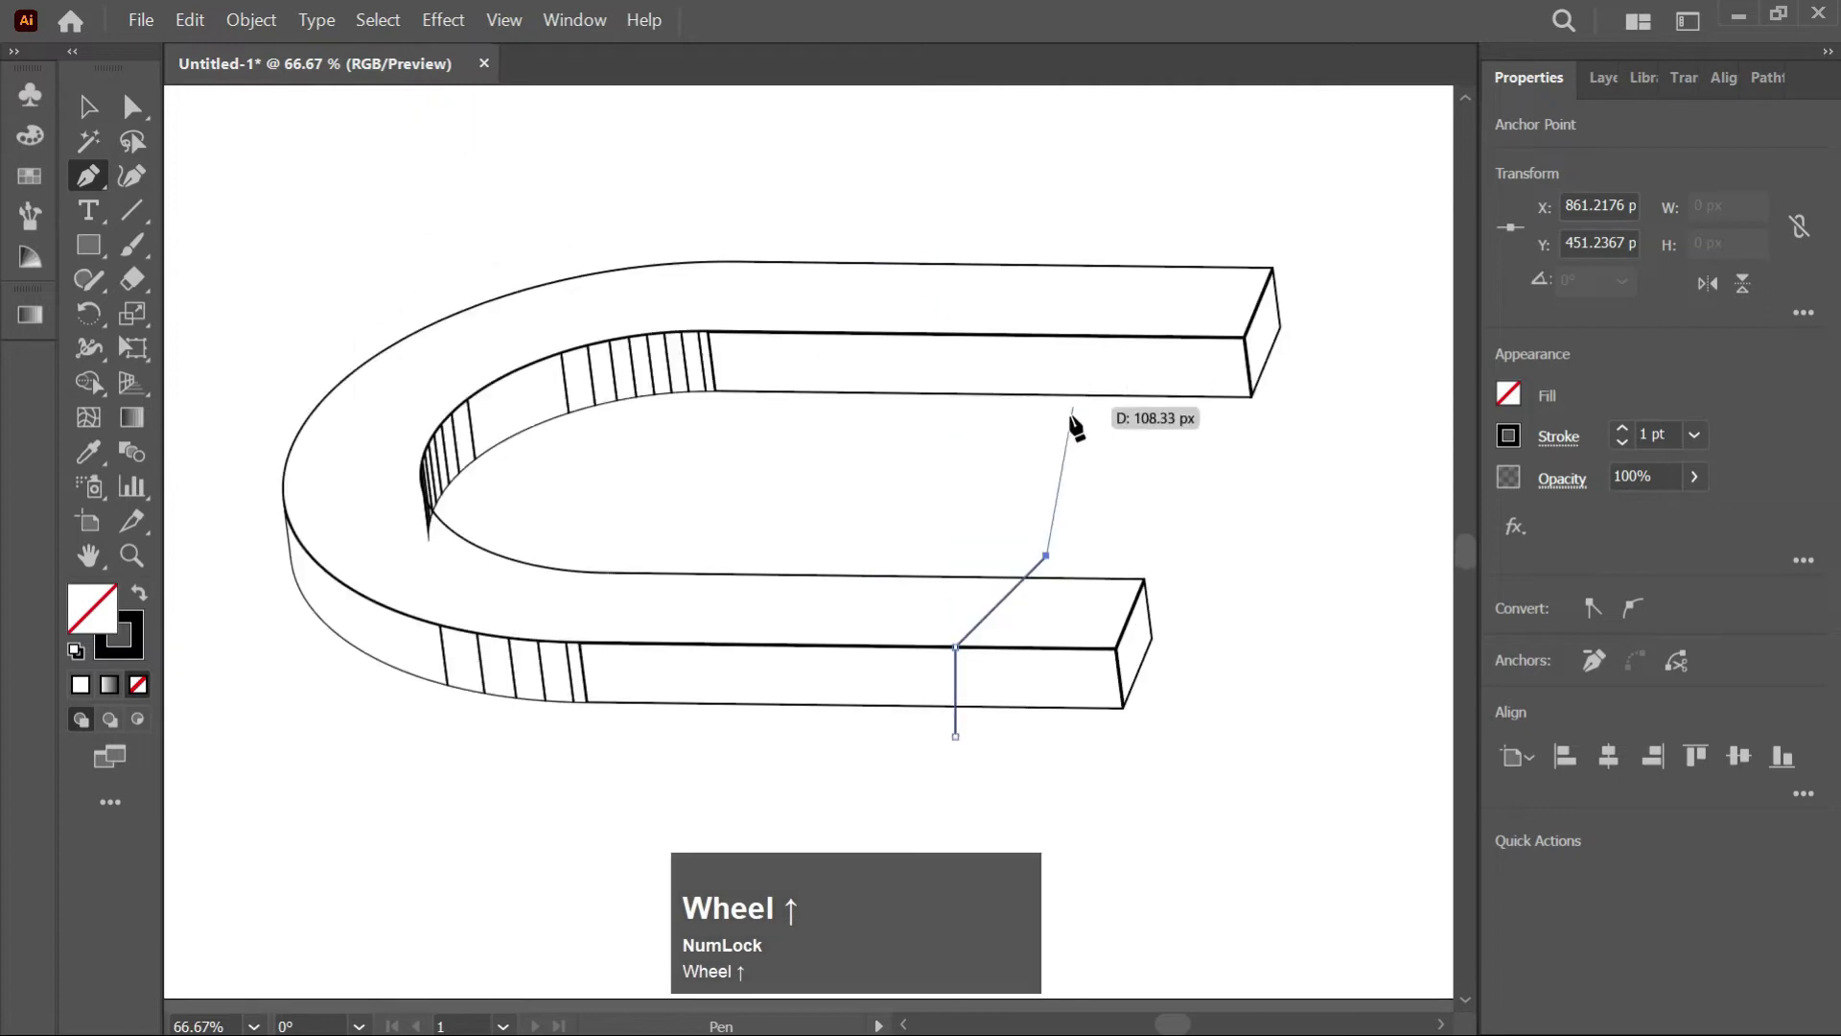
{"action": "key", "text": "Escape"}
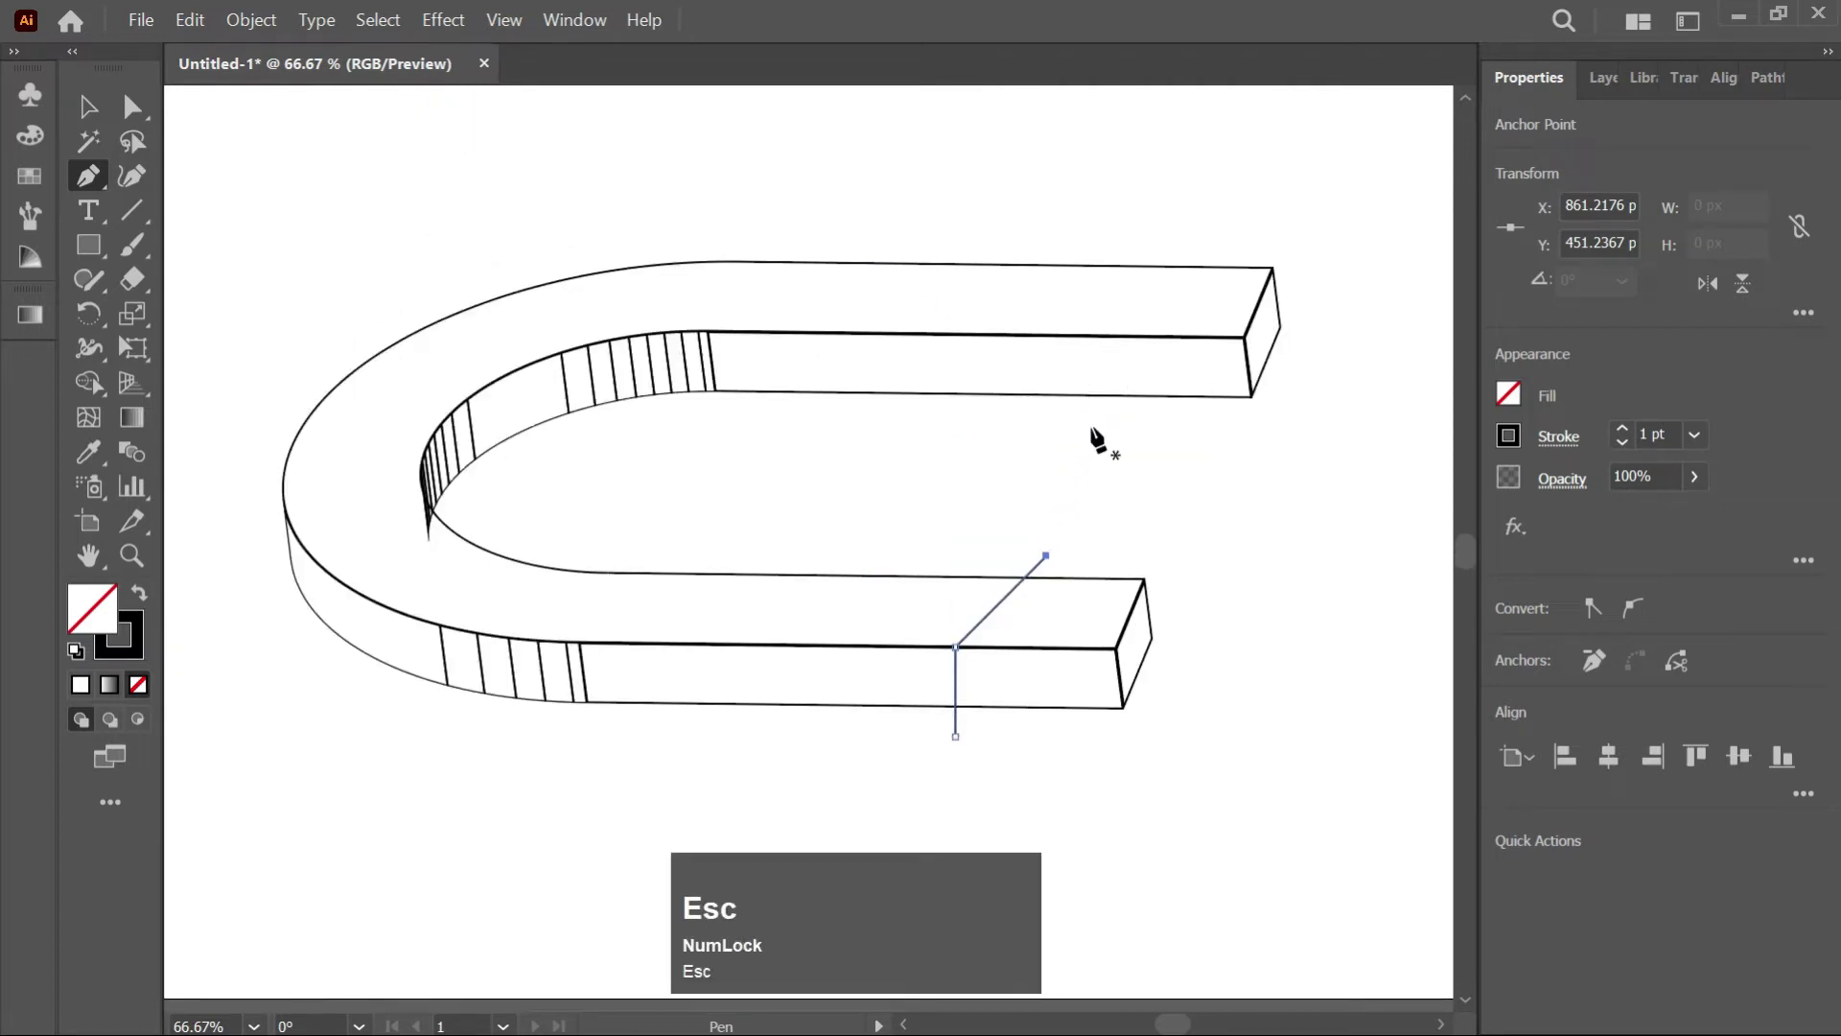
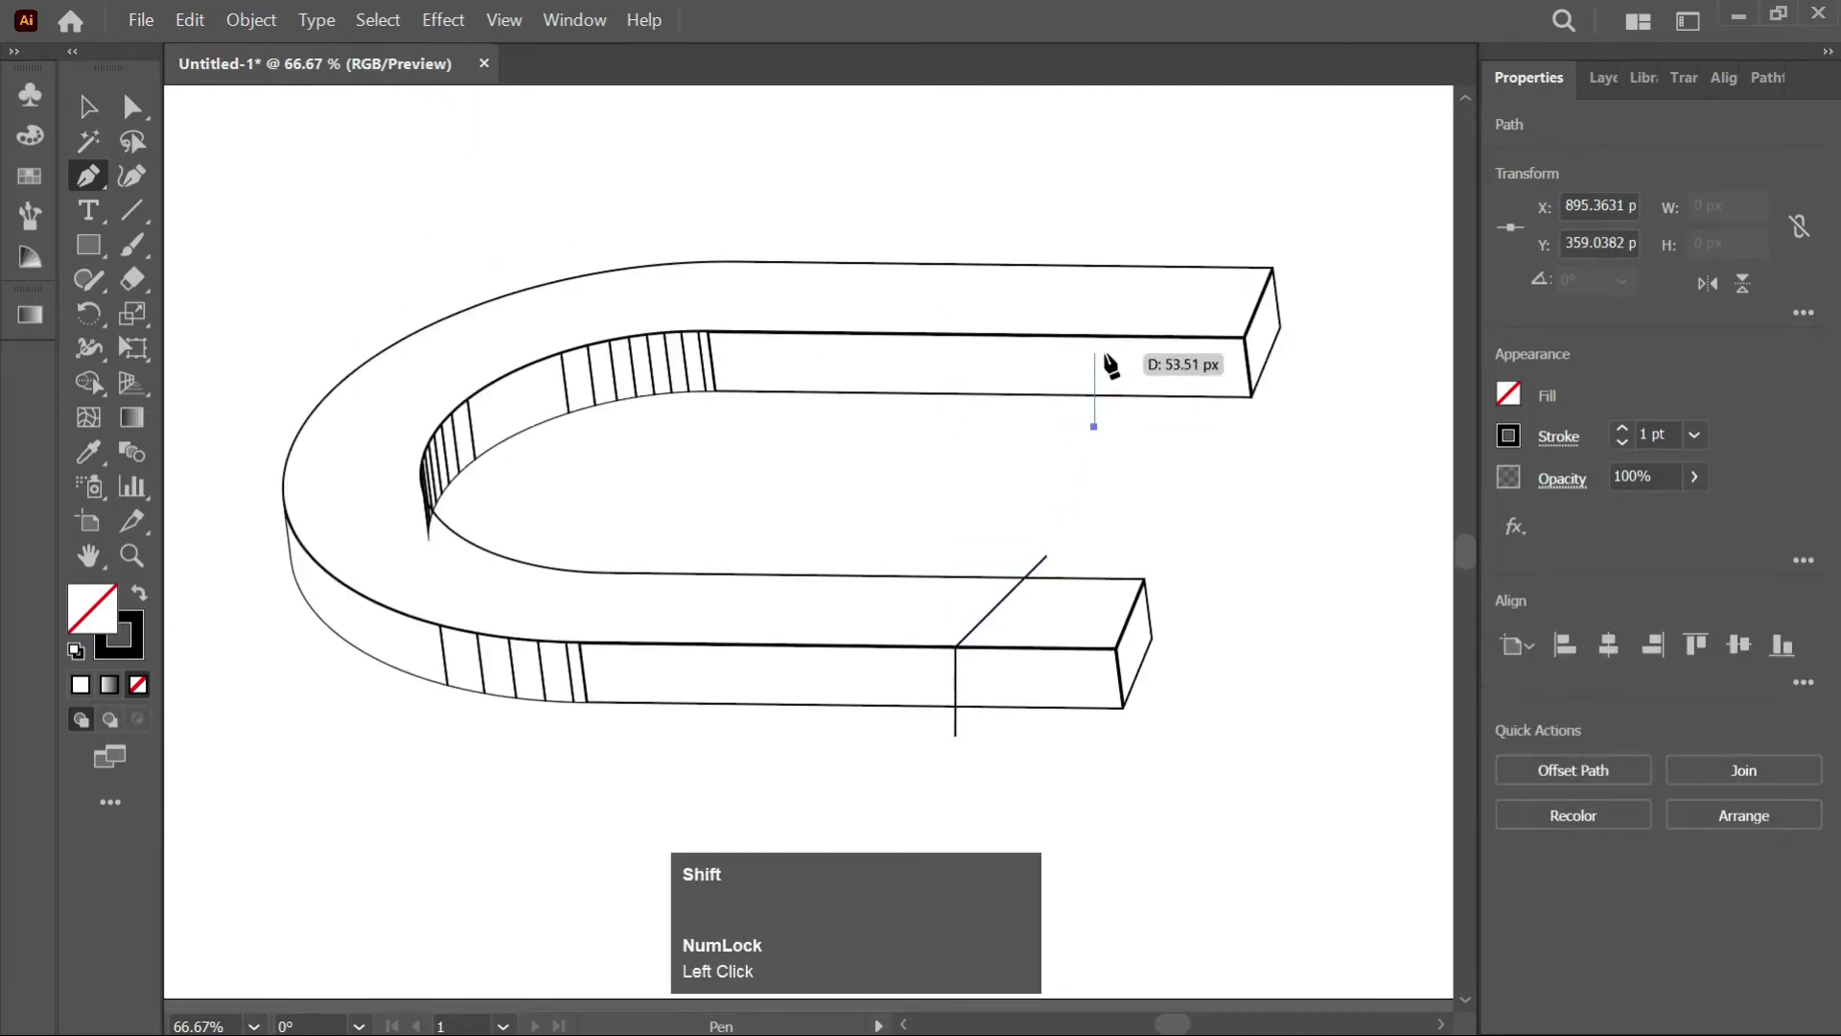
{"action": "scroll", "scroll_direction": "up", "scroll_amount": 3}
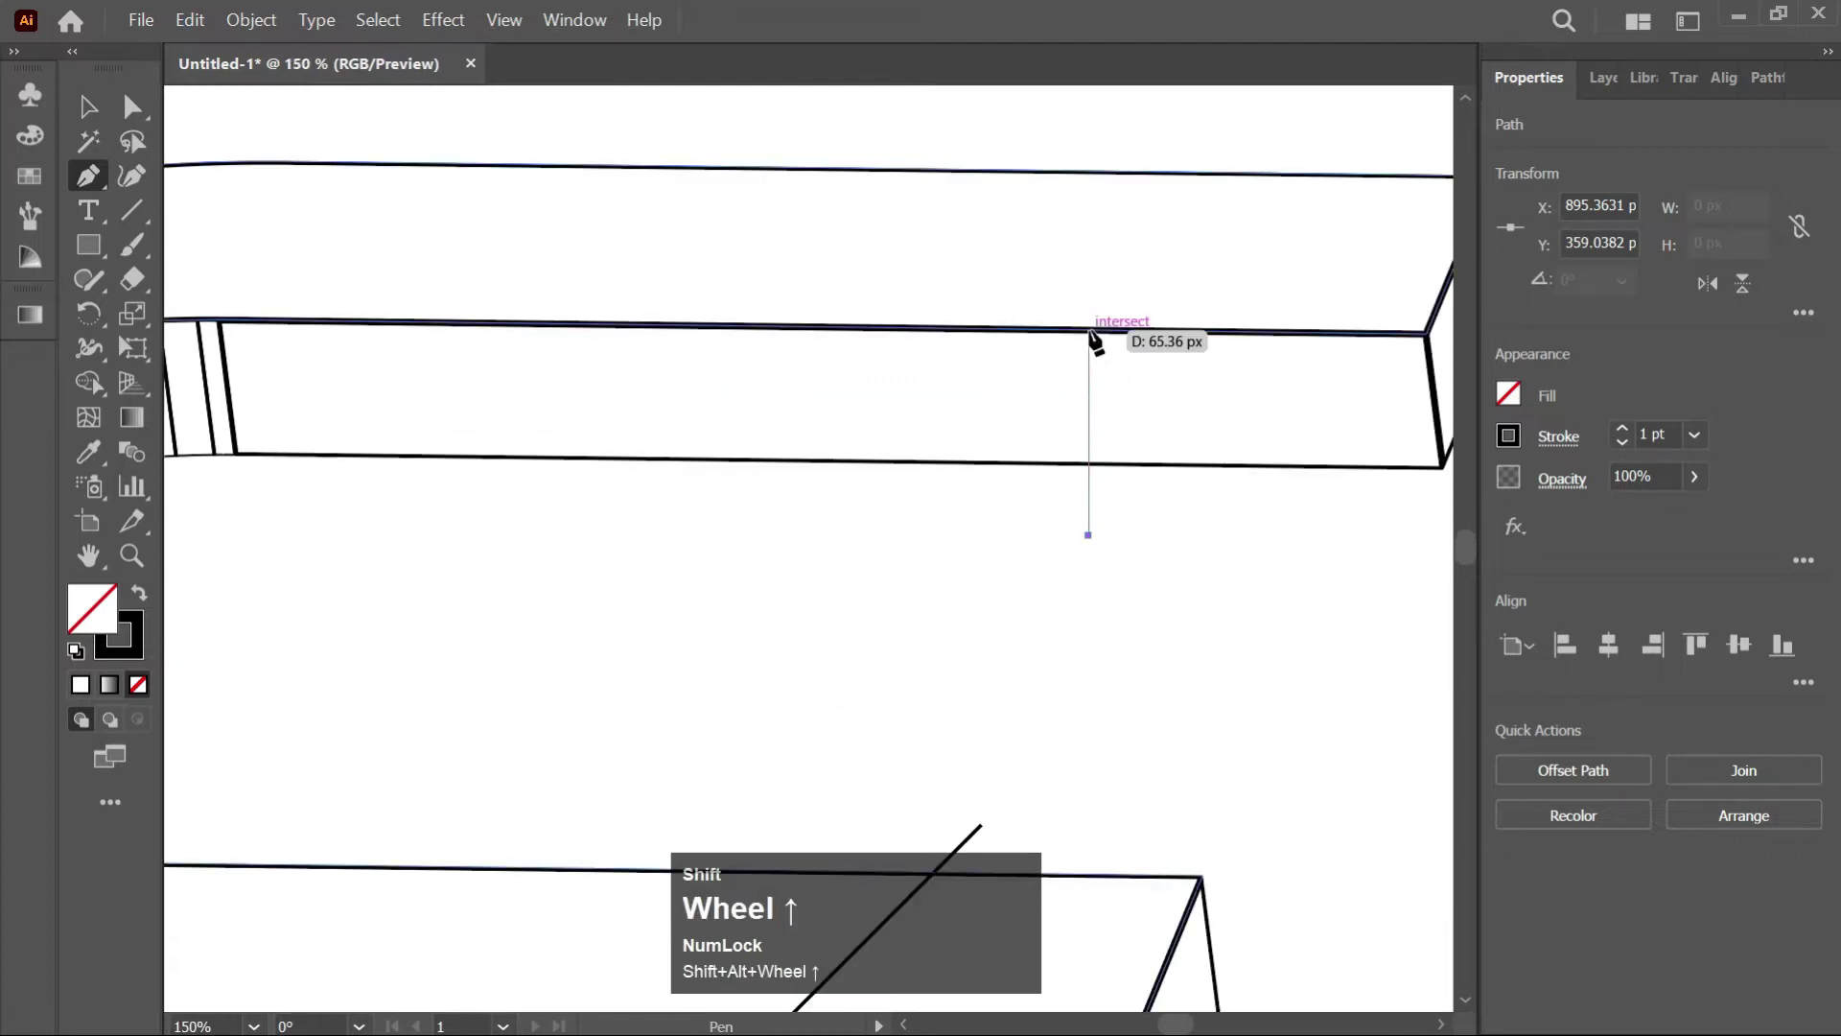
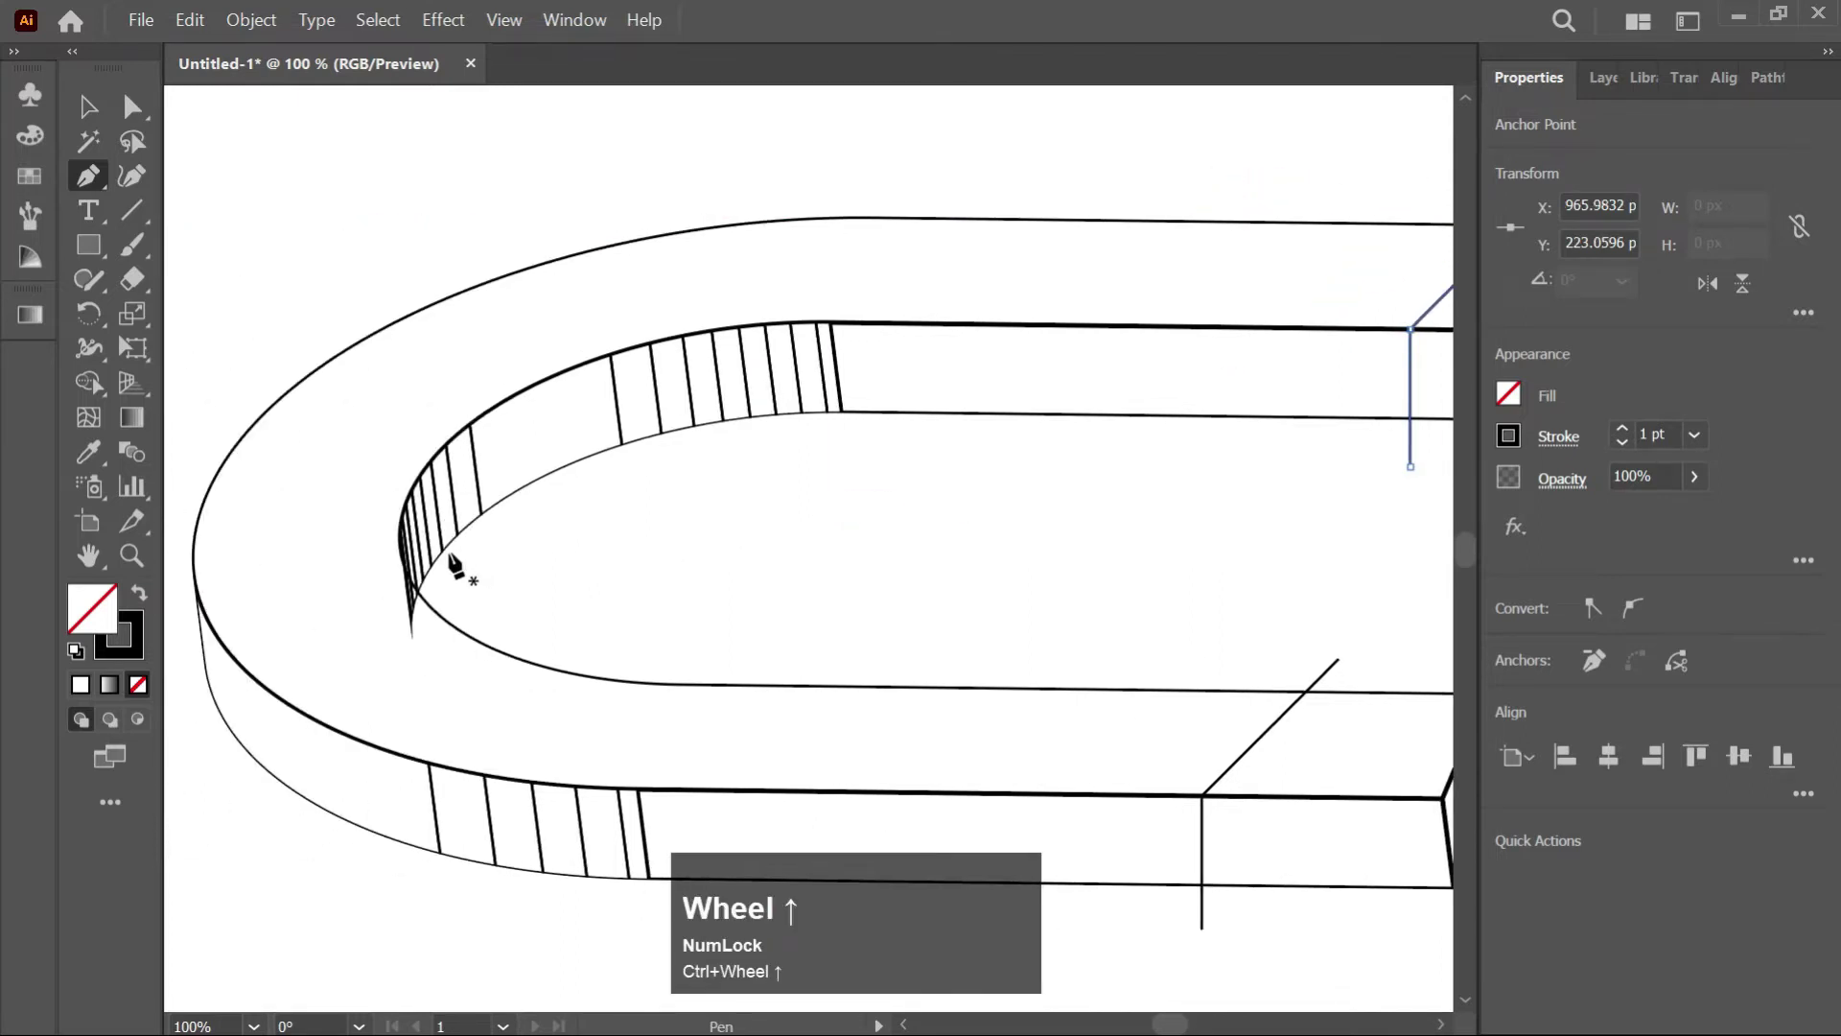
{"action": "scroll", "scroll_direction": "up", "scroll_amount": 3}
{"action": "scroll", "scroll_direction": "up", "scroll_amount": 3}
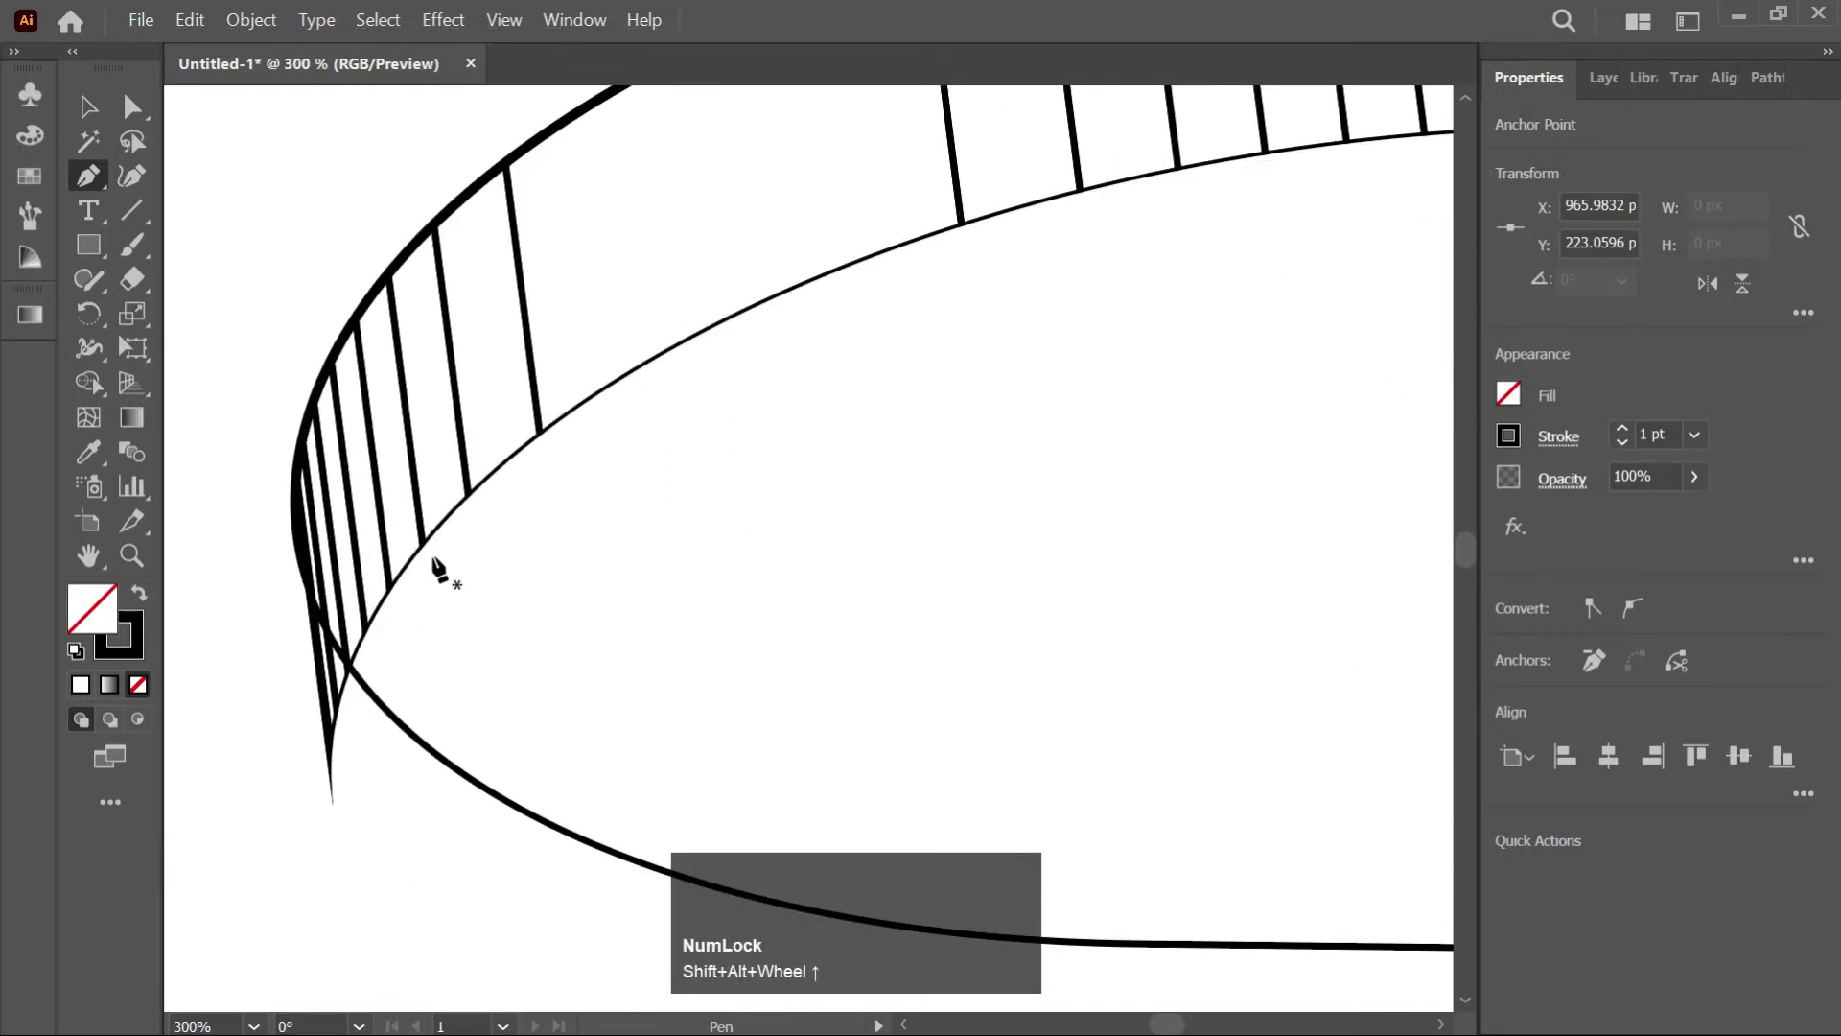
{"action": "left_click", "coordinate": [389, 710]}
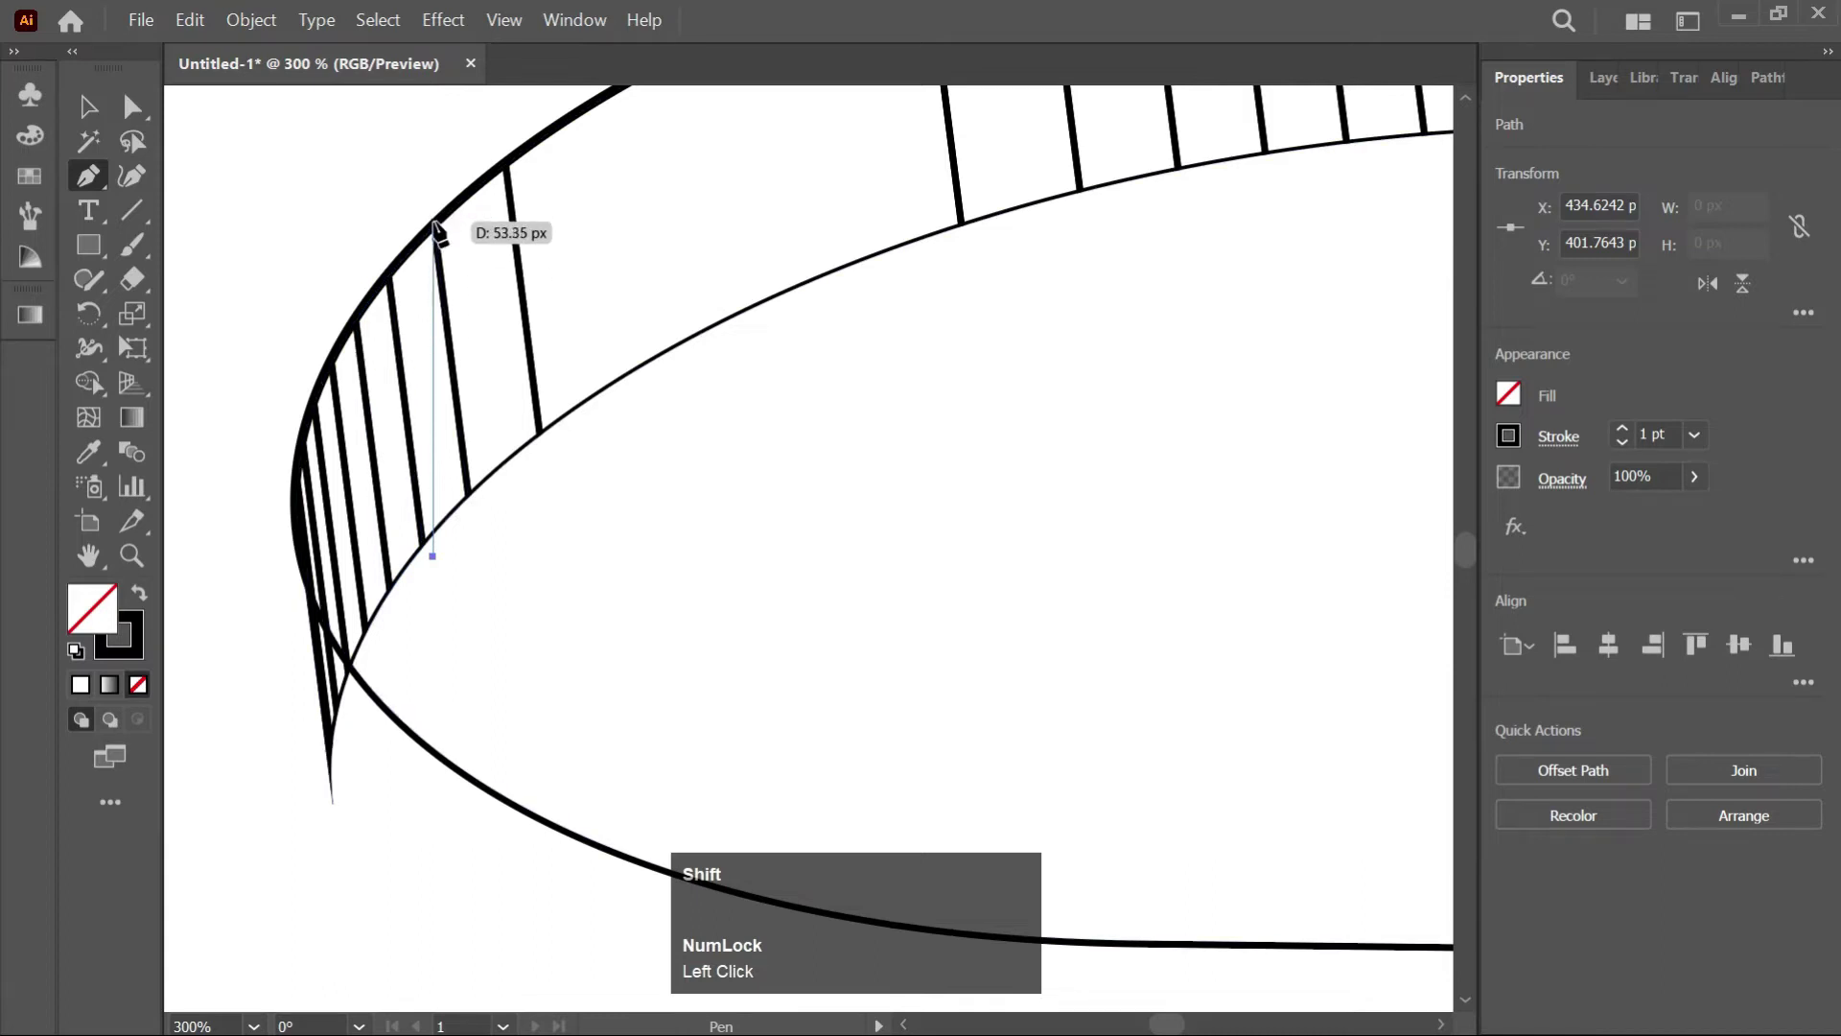
{"action": "left_click", "coordinate": [380, 700]}
Draw the dividing line across the bend to the outer curve, then zoom out to the whole magnet
{"action": "scroll", "scroll_direction": "up", "scroll_amount": 3}
{"action": "scroll", "scroll_direction": "up", "scroll_amount": 3}
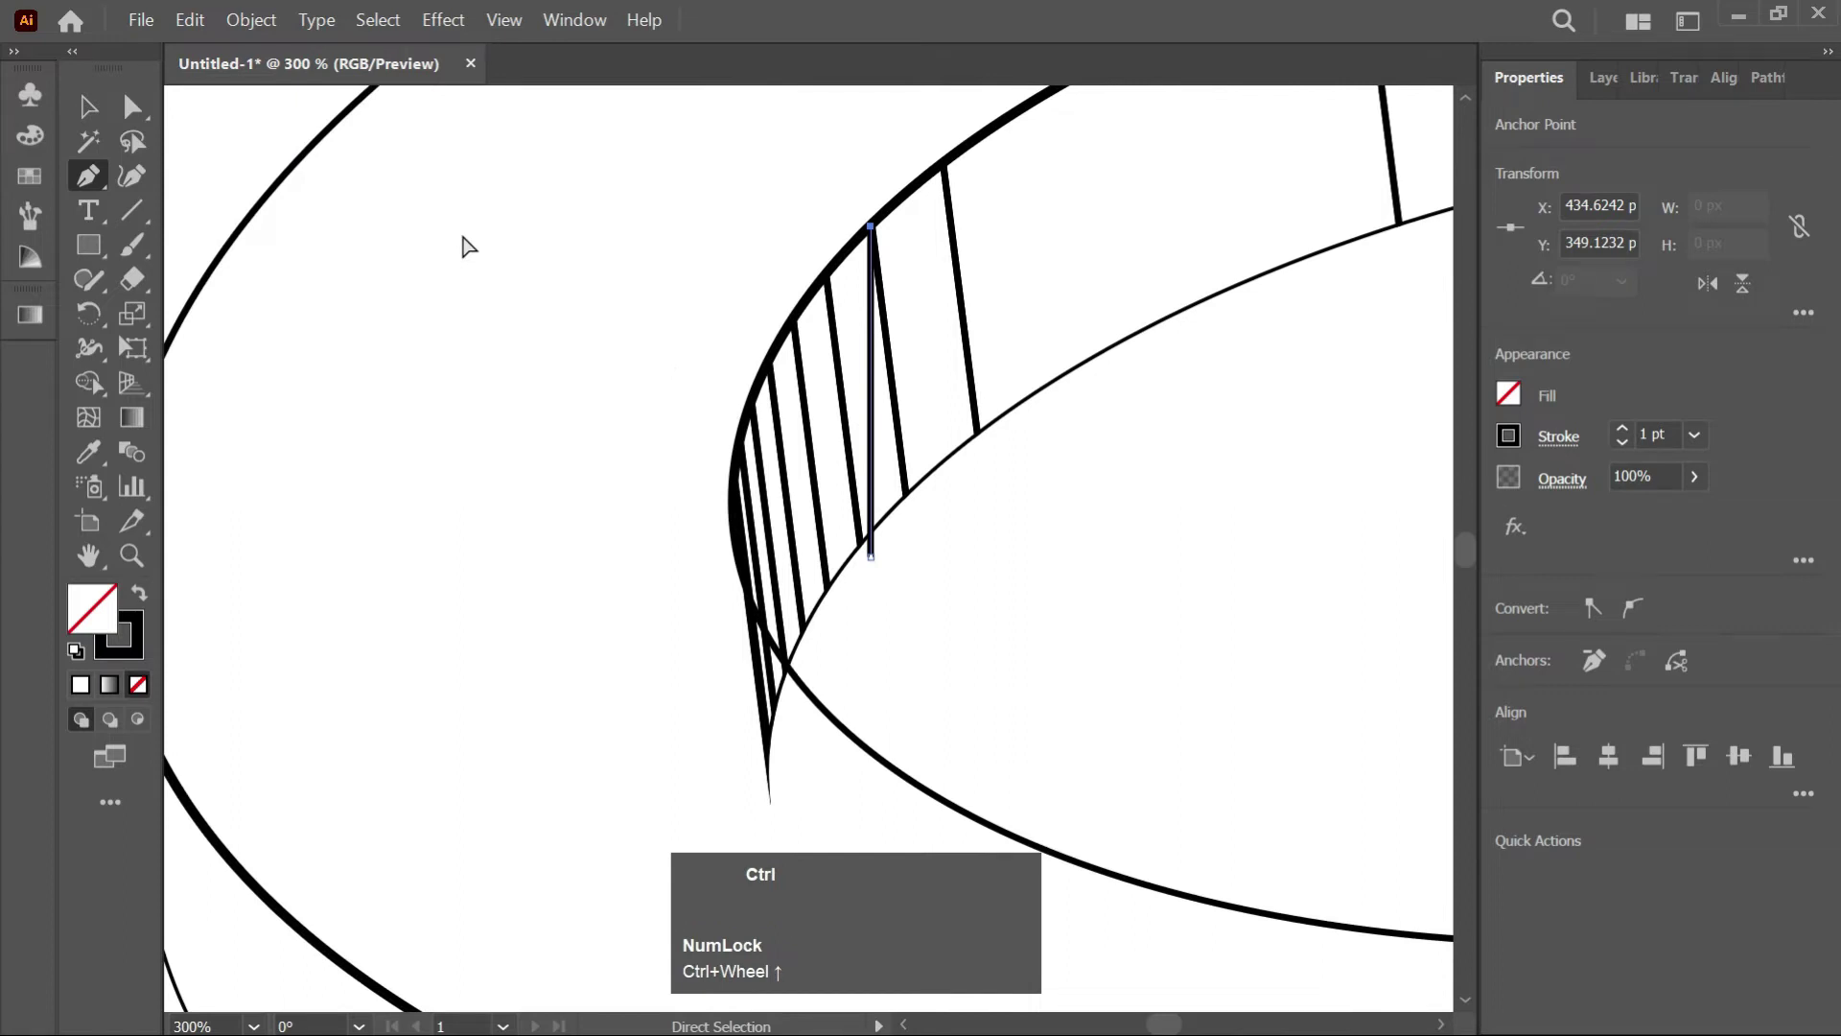
{"action": "scroll", "scroll_direction": "up", "scroll_amount": 3}
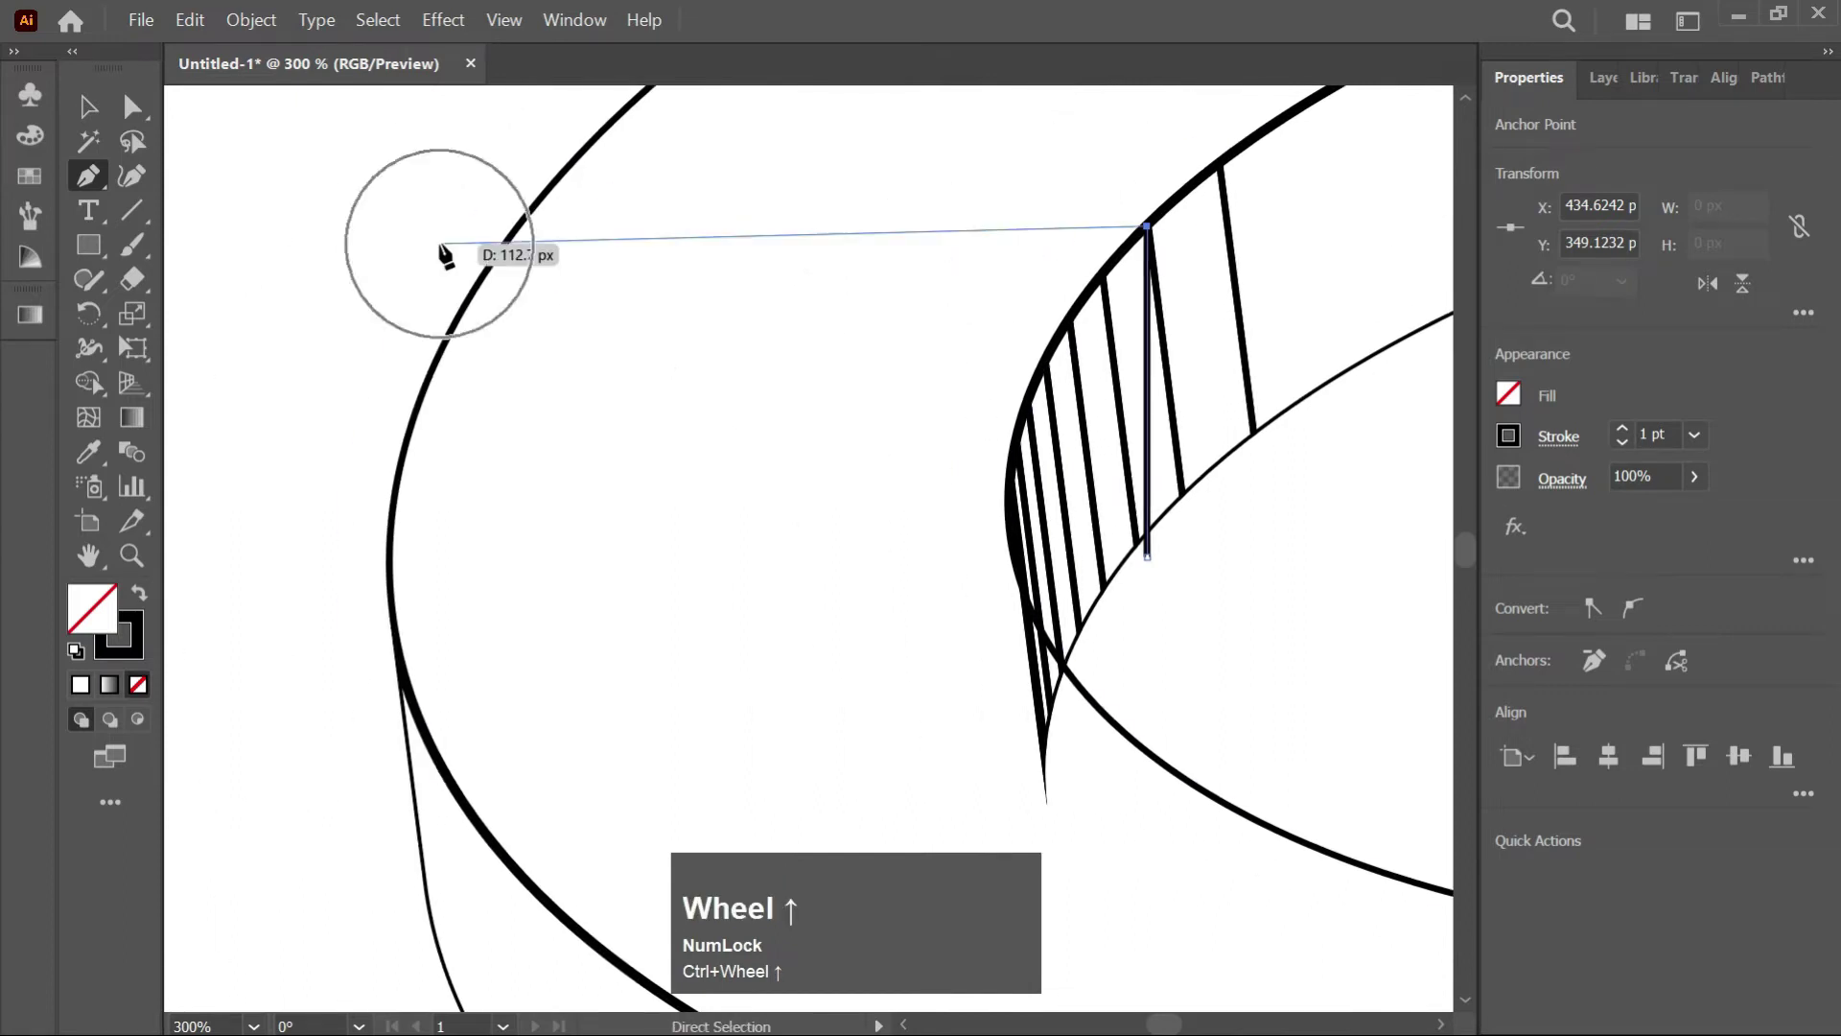
{"action": "left_click", "coordinate": [1105, 712]}
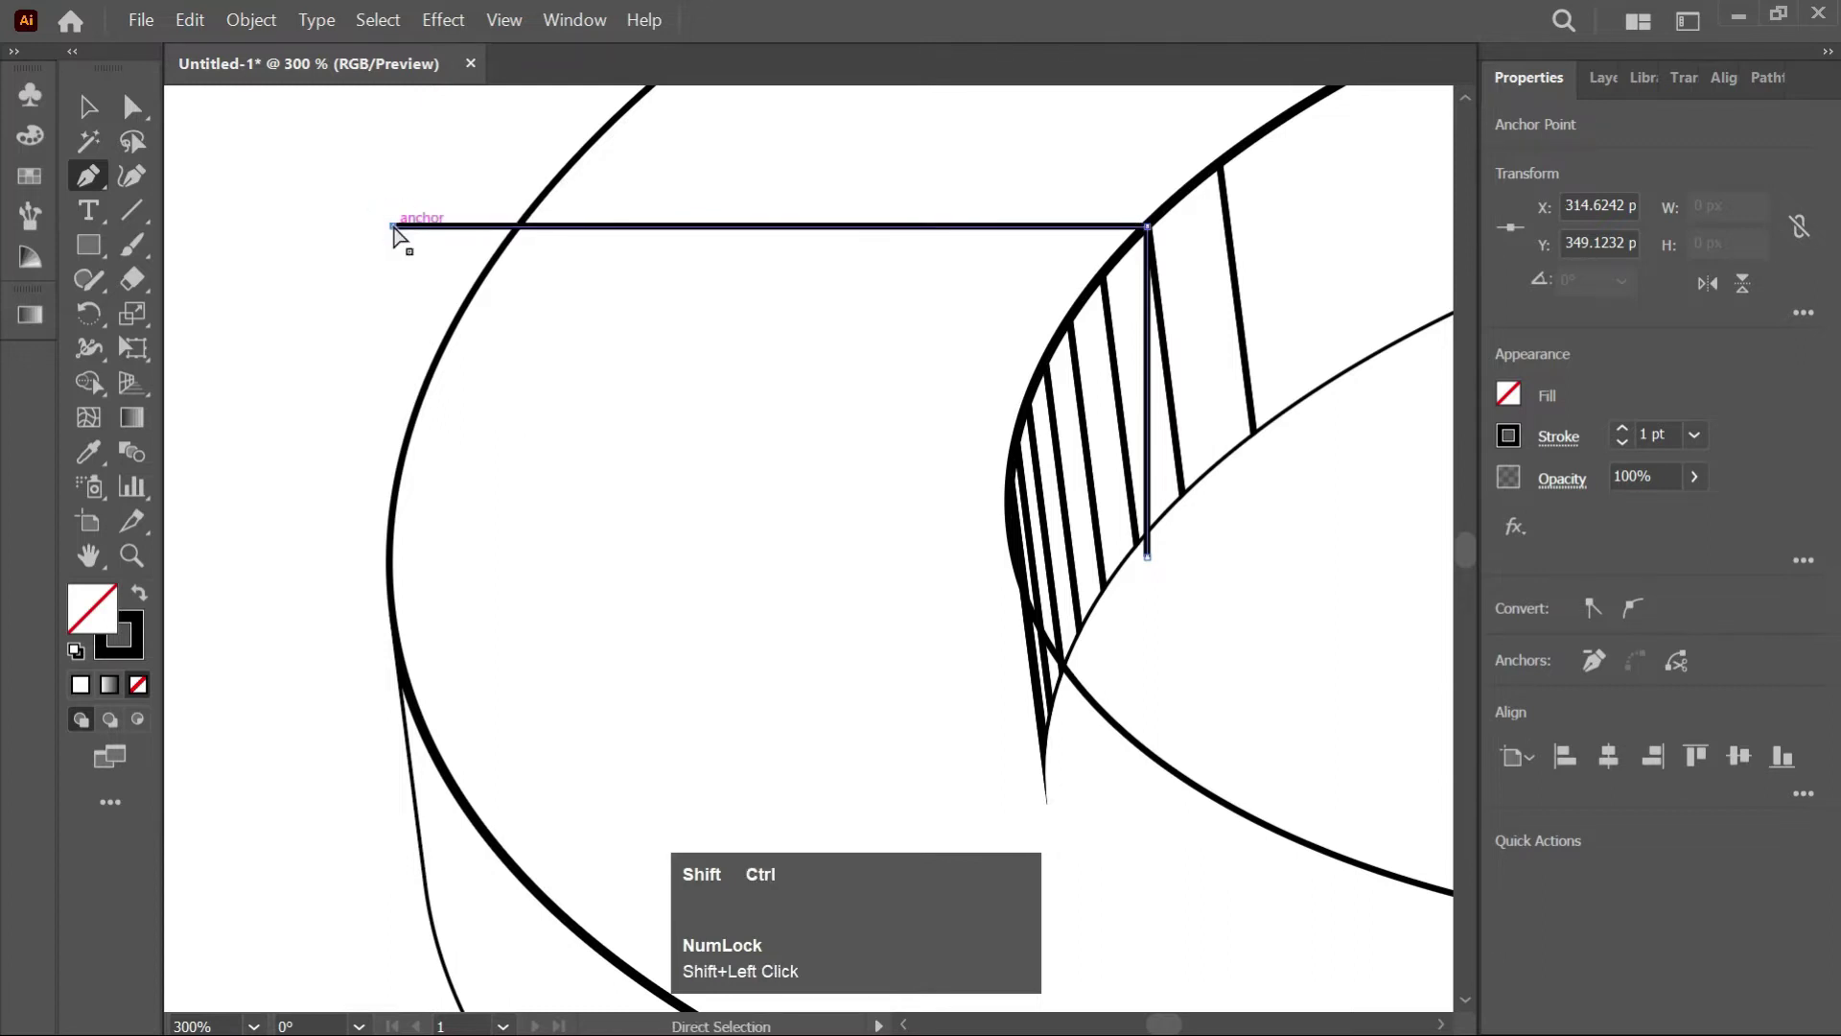
{"action": "key", "text": "ctrl+shift+0"}
{"action": "key", "text": "shift+v"}
Marquee-select every part of the magnet outline and cutting lines for Pathfinder Divide
{"action": "left_click_drag", "start_coordinate": [1048, 434], "coordinate": [1804, 800]}
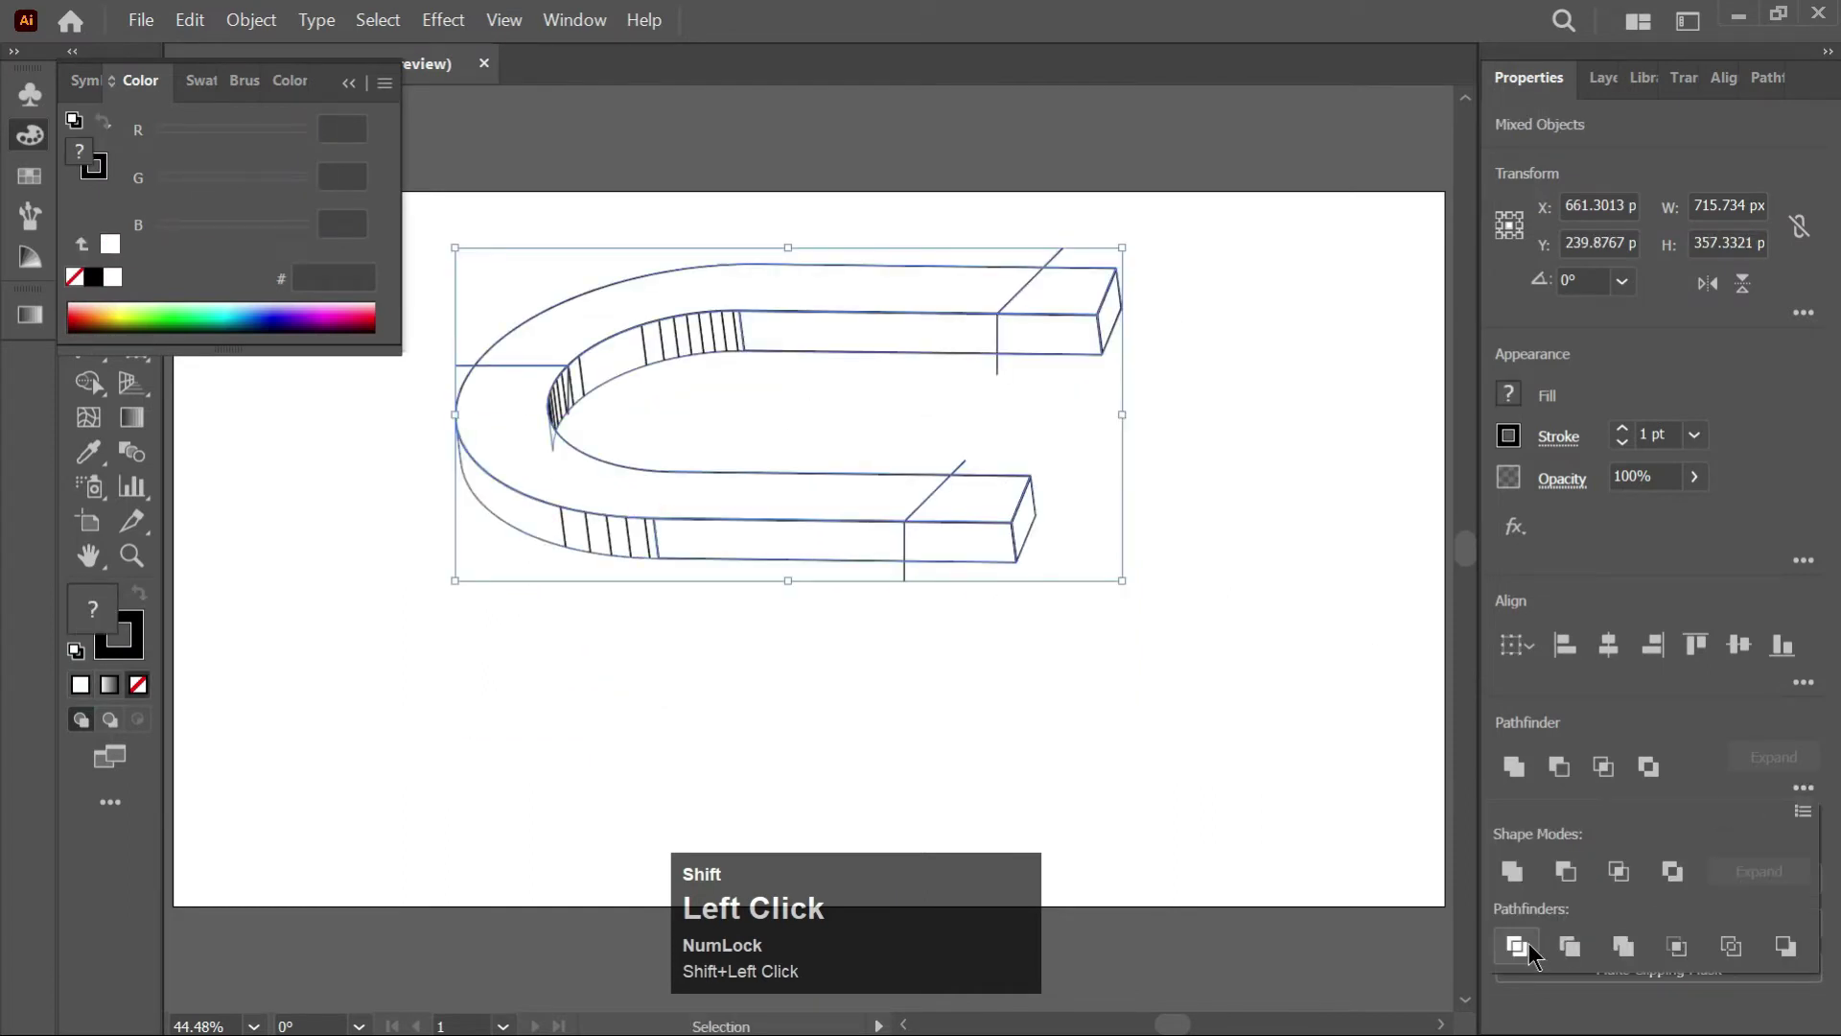
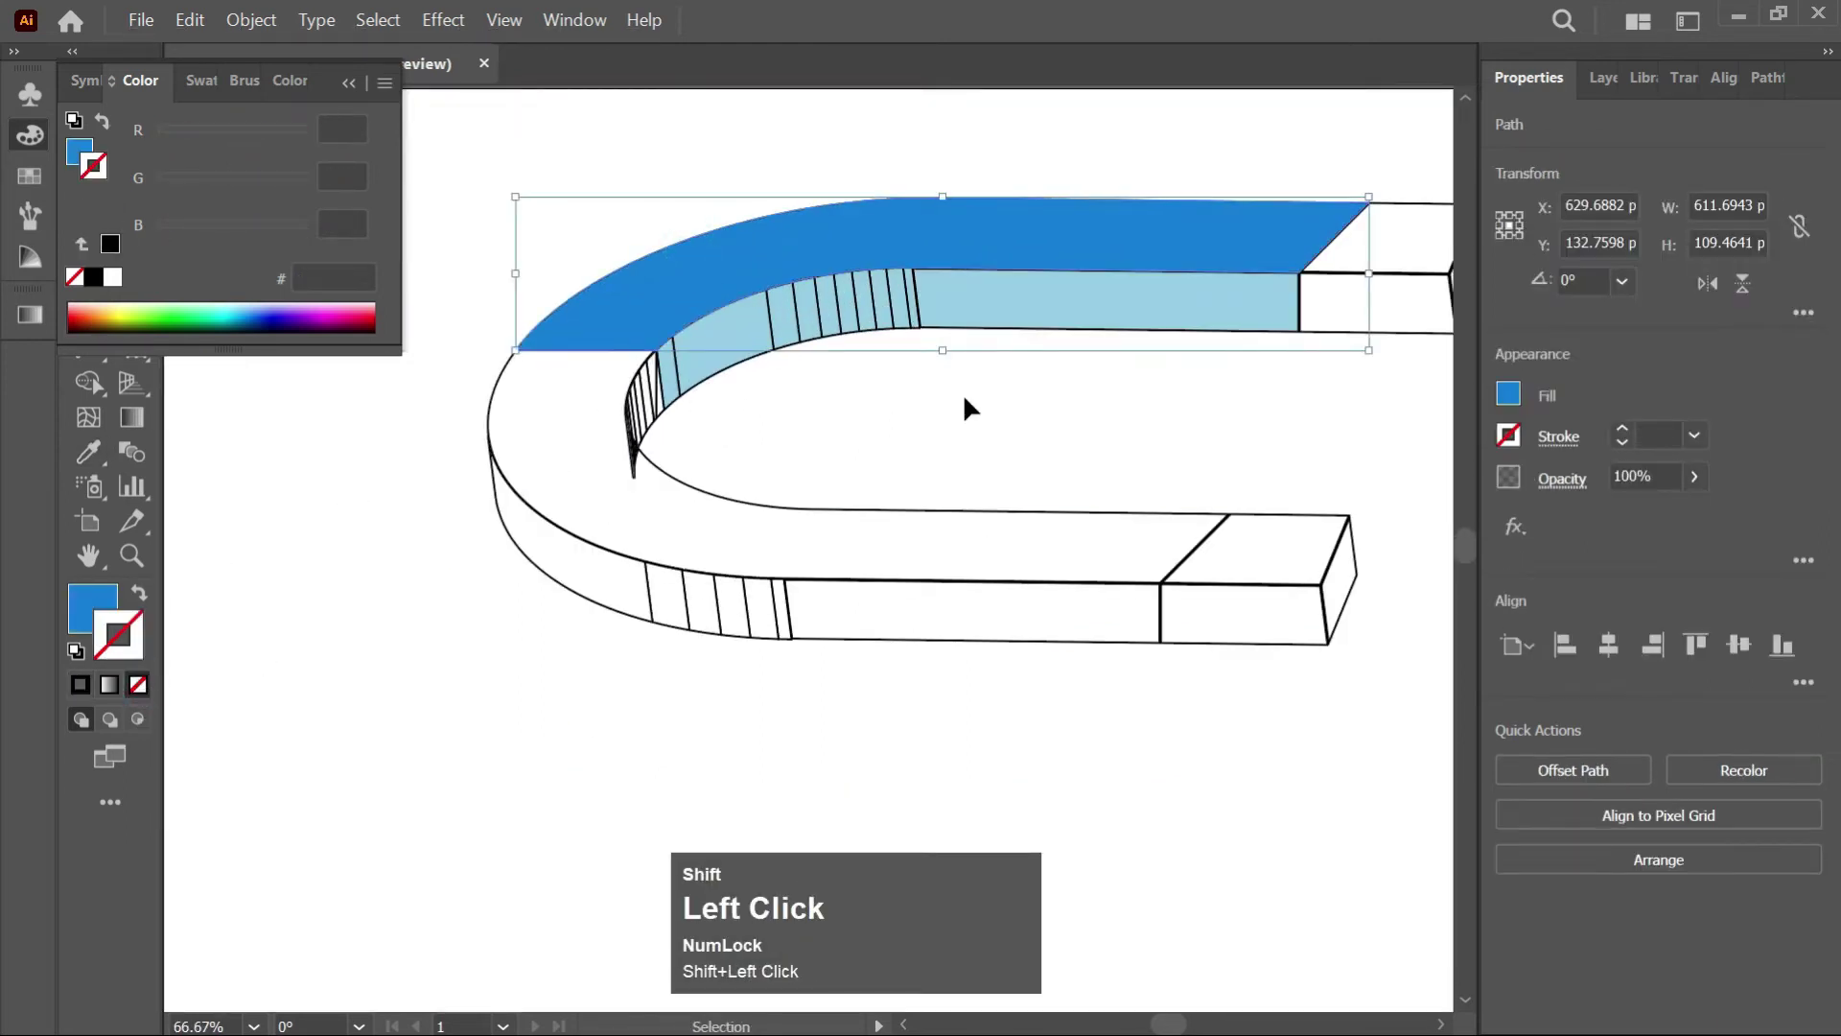
Colour the lower arm and bend's top face dark red, undoing a misclick along the way
{"action": "left_click", "coordinate": [722, 359]}
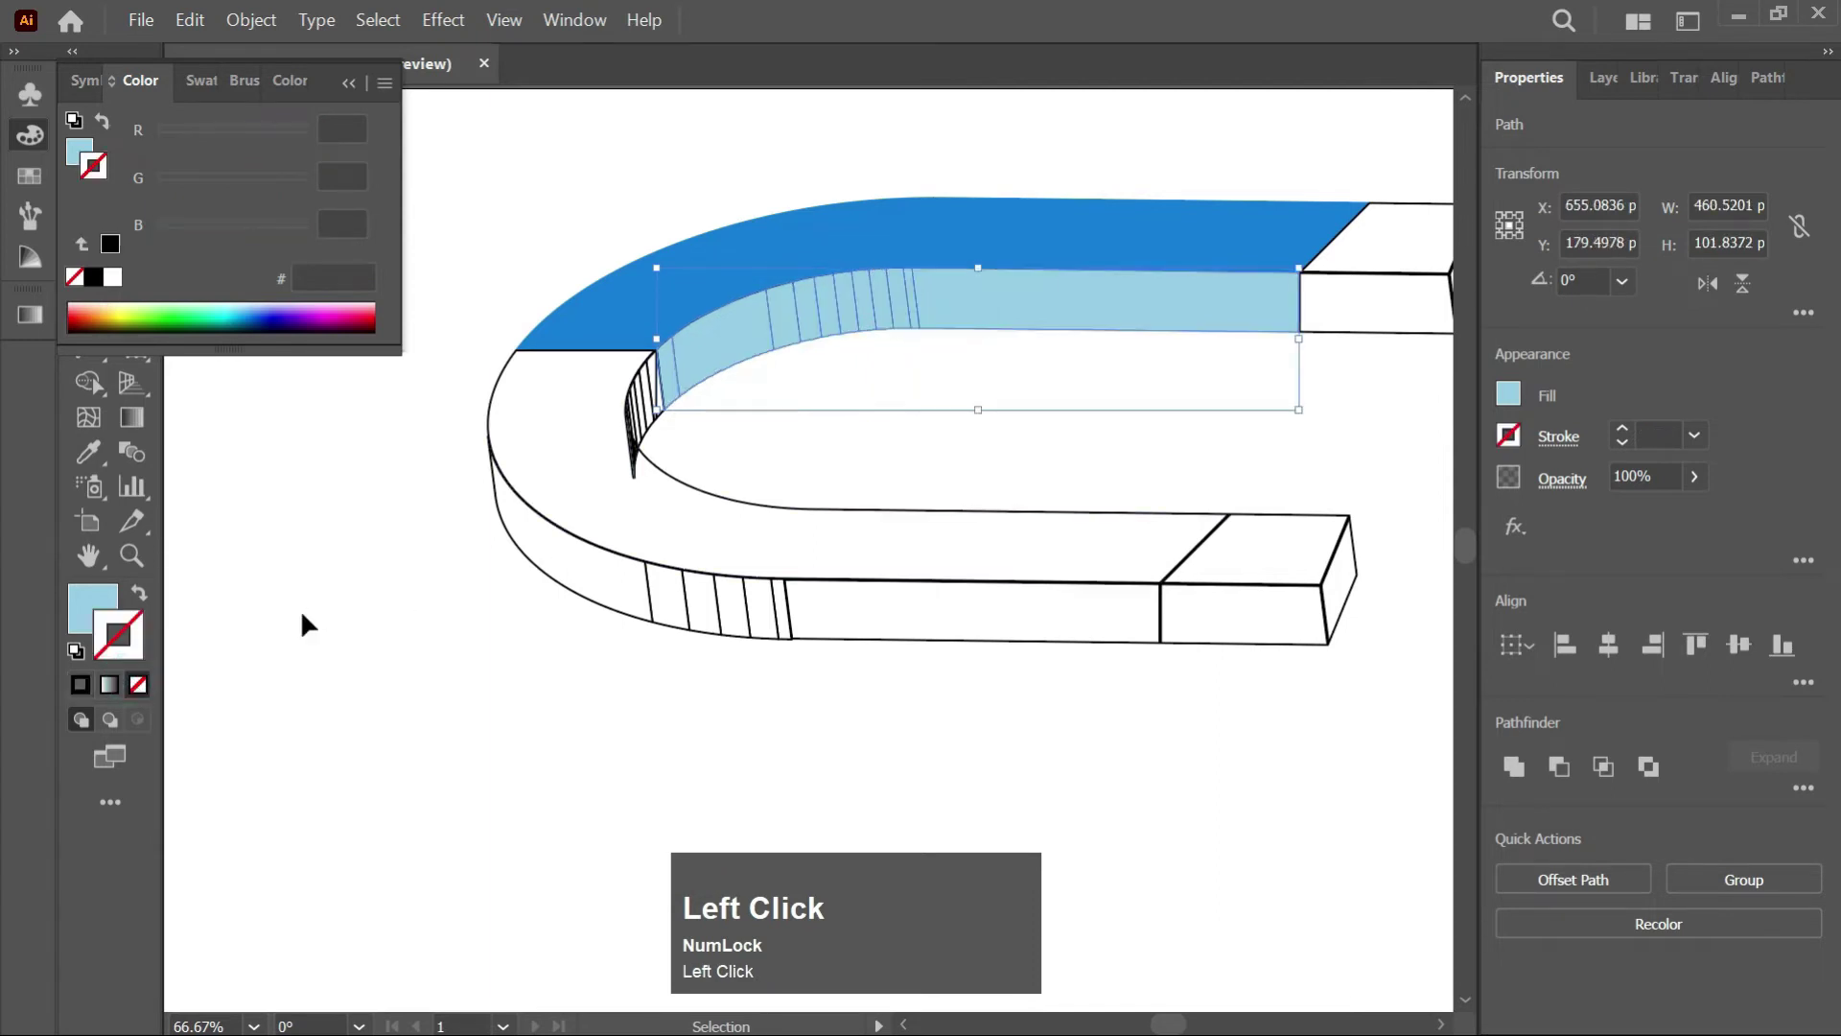
{"action": "scroll", "scroll_direction": "down", "scroll_amount": 3}
{"action": "scroll", "scroll_direction": "down", "scroll_amount": 3}
{"action": "left_click", "coordinate": [608, 527]}
{"action": "key", "text": "ctrl+z"}
{"action": "left_click_drag", "start_coordinate": [82, 603], "coordinate": [259, 152]}
{"action": "left_click", "coordinate": [259, 152]}
{"action": "key", "text": "v"}
{"action": "left_click", "coordinate": [749, 681]}
{"action": "scroll", "scroll_direction": "up", "scroll_amount": 3}
{"action": "scroll", "scroll_direction": "up", "scroll_amount": 3}
Fill the lower arm's side face with a brighter red
{"action": "left_click", "coordinate": [561, 323]}
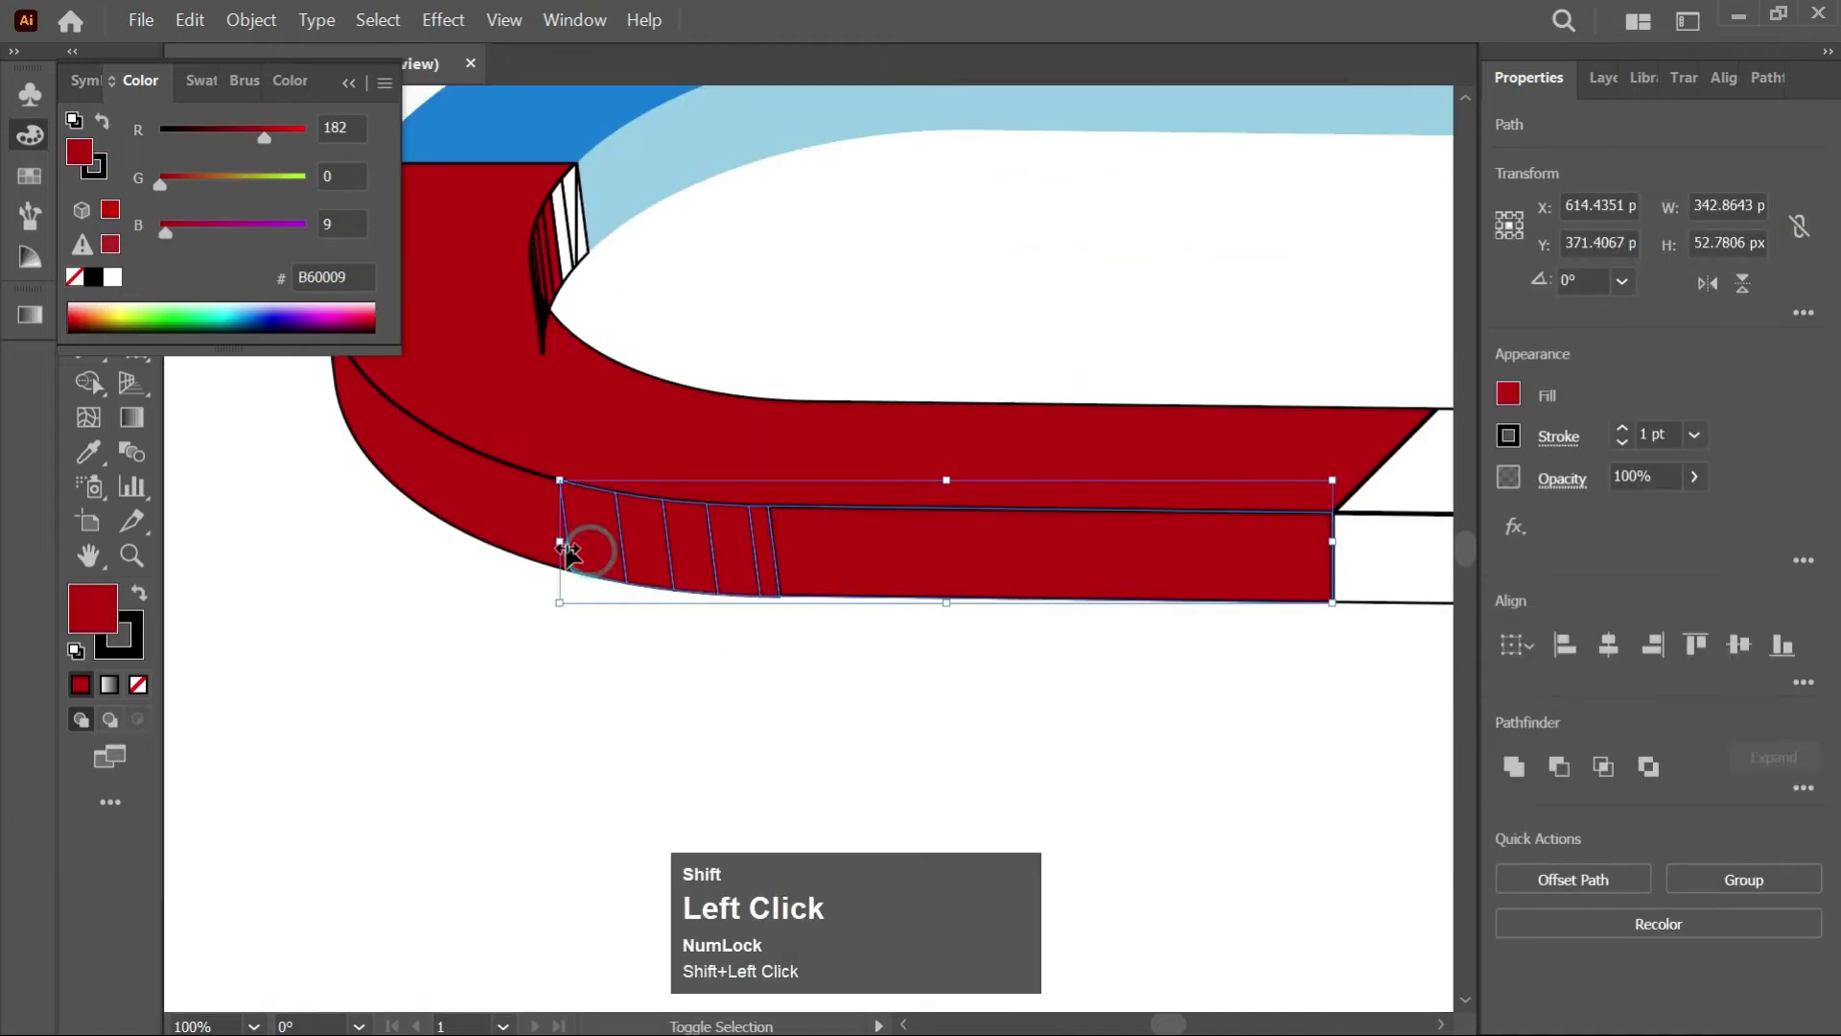
{"action": "scroll", "scroll_direction": "down", "scroll_amount": 3}
{"action": "scroll", "scroll_direction": "up", "scroll_amount": 3}
{"action": "left_click_drag", "start_coordinate": [635, 394], "coordinate": [635, 394]}
{"action": "left_click", "coordinate": [634, 394]}
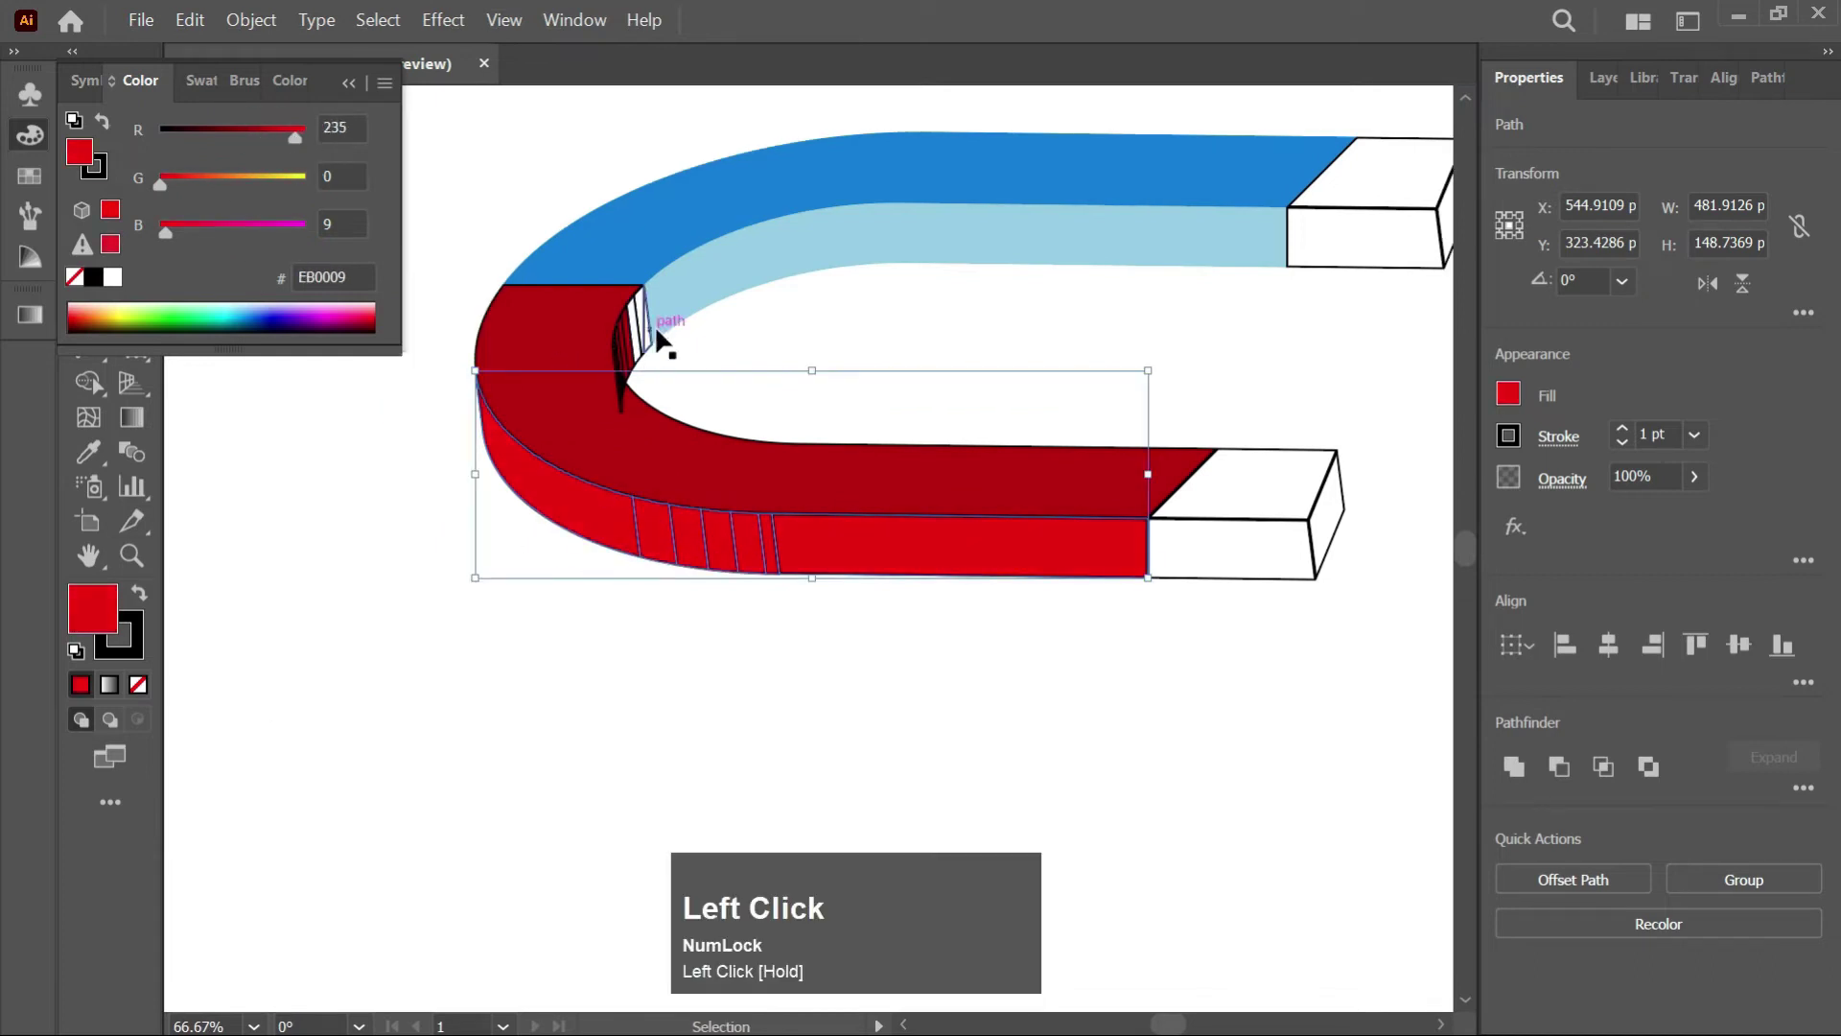
Select the hatch lines on the inner bend and zoom in on them
{"action": "left_click", "coordinate": [634, 394]}
{"action": "scroll", "scroll_direction": "up", "scroll_amount": 3}
{"action": "left_click", "coordinate": [659, 401]}
{"action": "left_click", "coordinate": [581, 565]}
{"action": "left_click", "coordinate": [599, 640]}
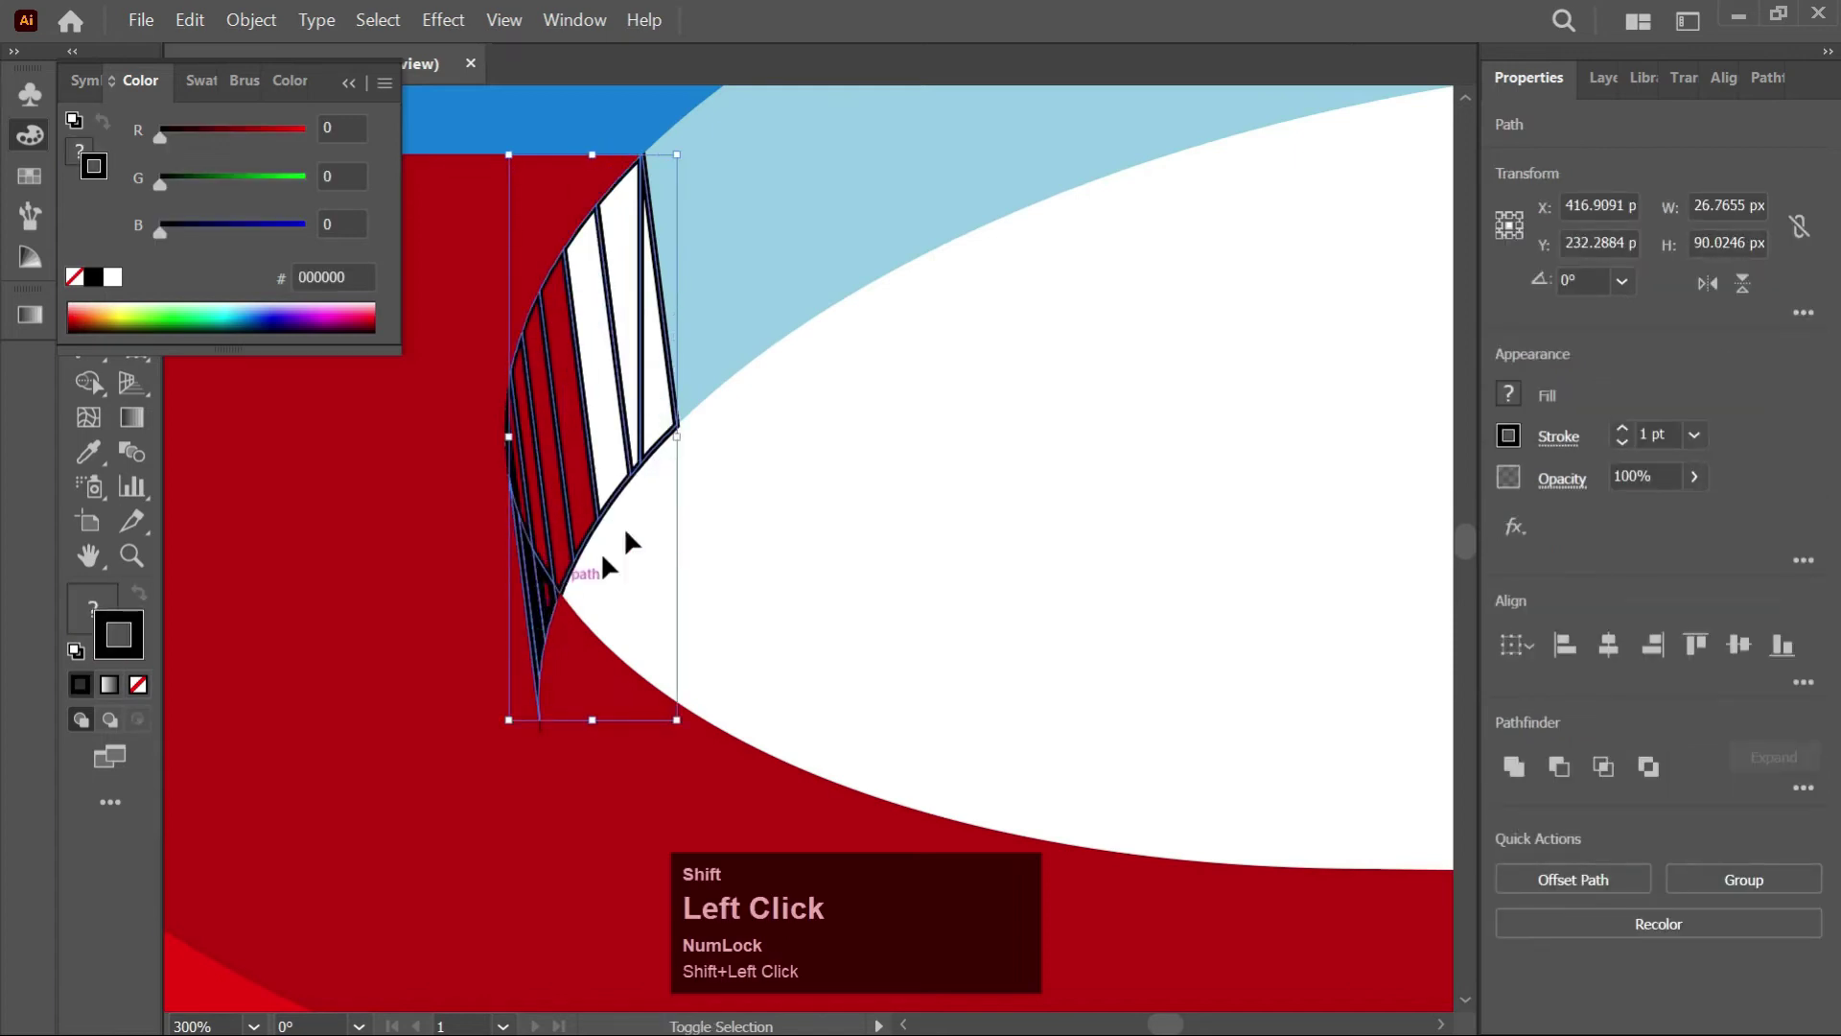
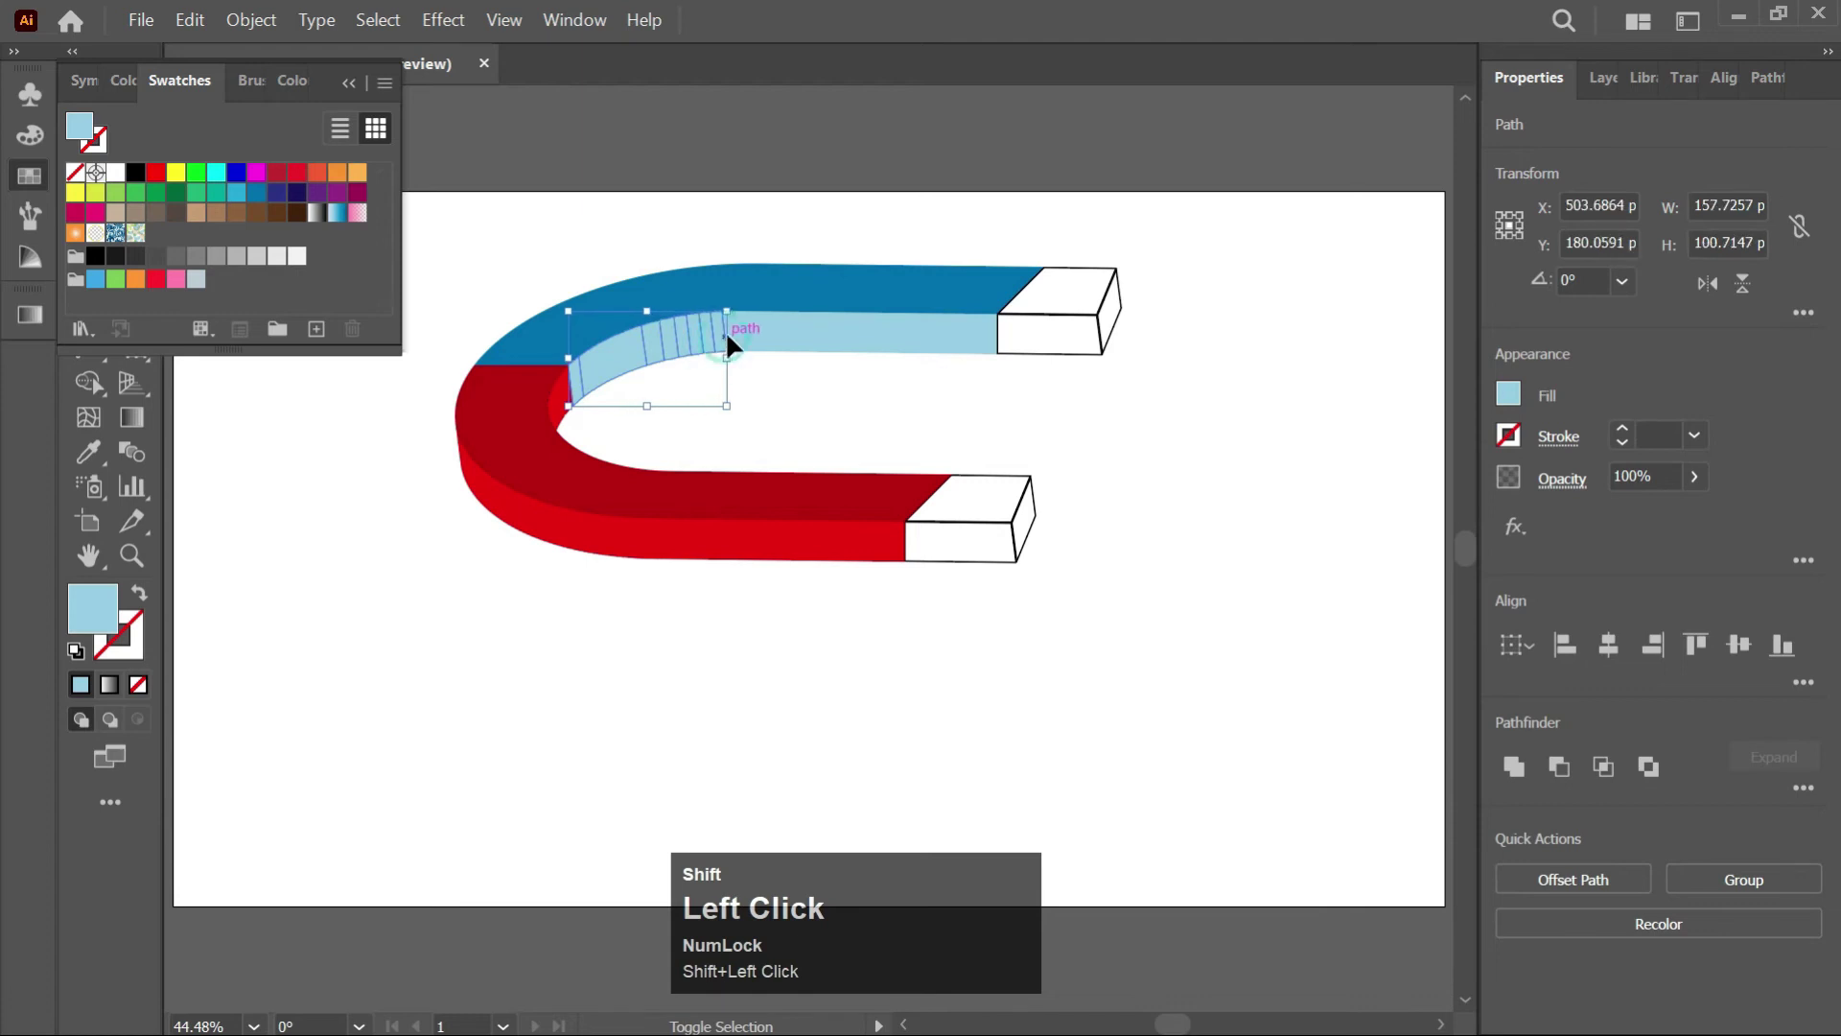
Recolour the upper arm's light blue side face to bright cyan 19BDE6 with the RGB sliders, then deselect
{"action": "scroll", "scroll_direction": "up", "scroll_amount": 3}
{"action": "left_click", "coordinate": [750, 340]}
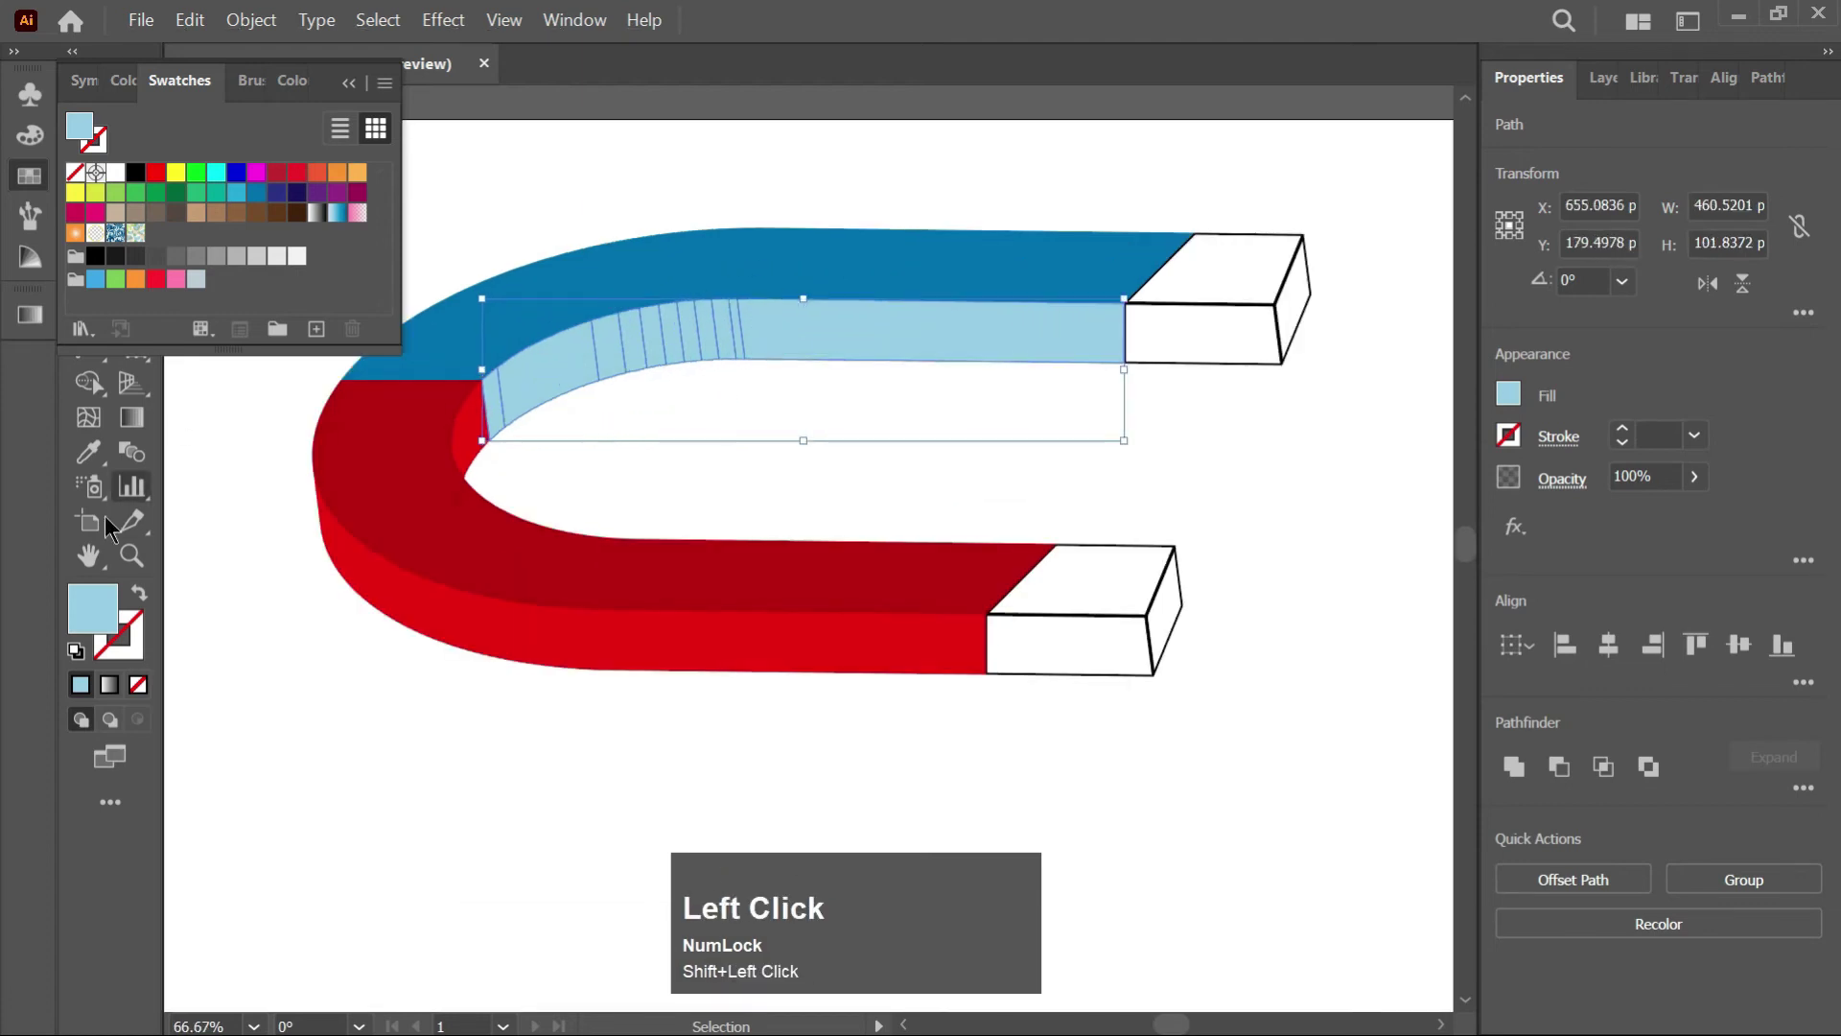
{"action": "left_click", "coordinate": [45, 150]}
{"action": "left_click_drag", "start_coordinate": [232, 149], "coordinate": [277, 196]}
{"action": "left_click", "coordinate": [277, 196]}
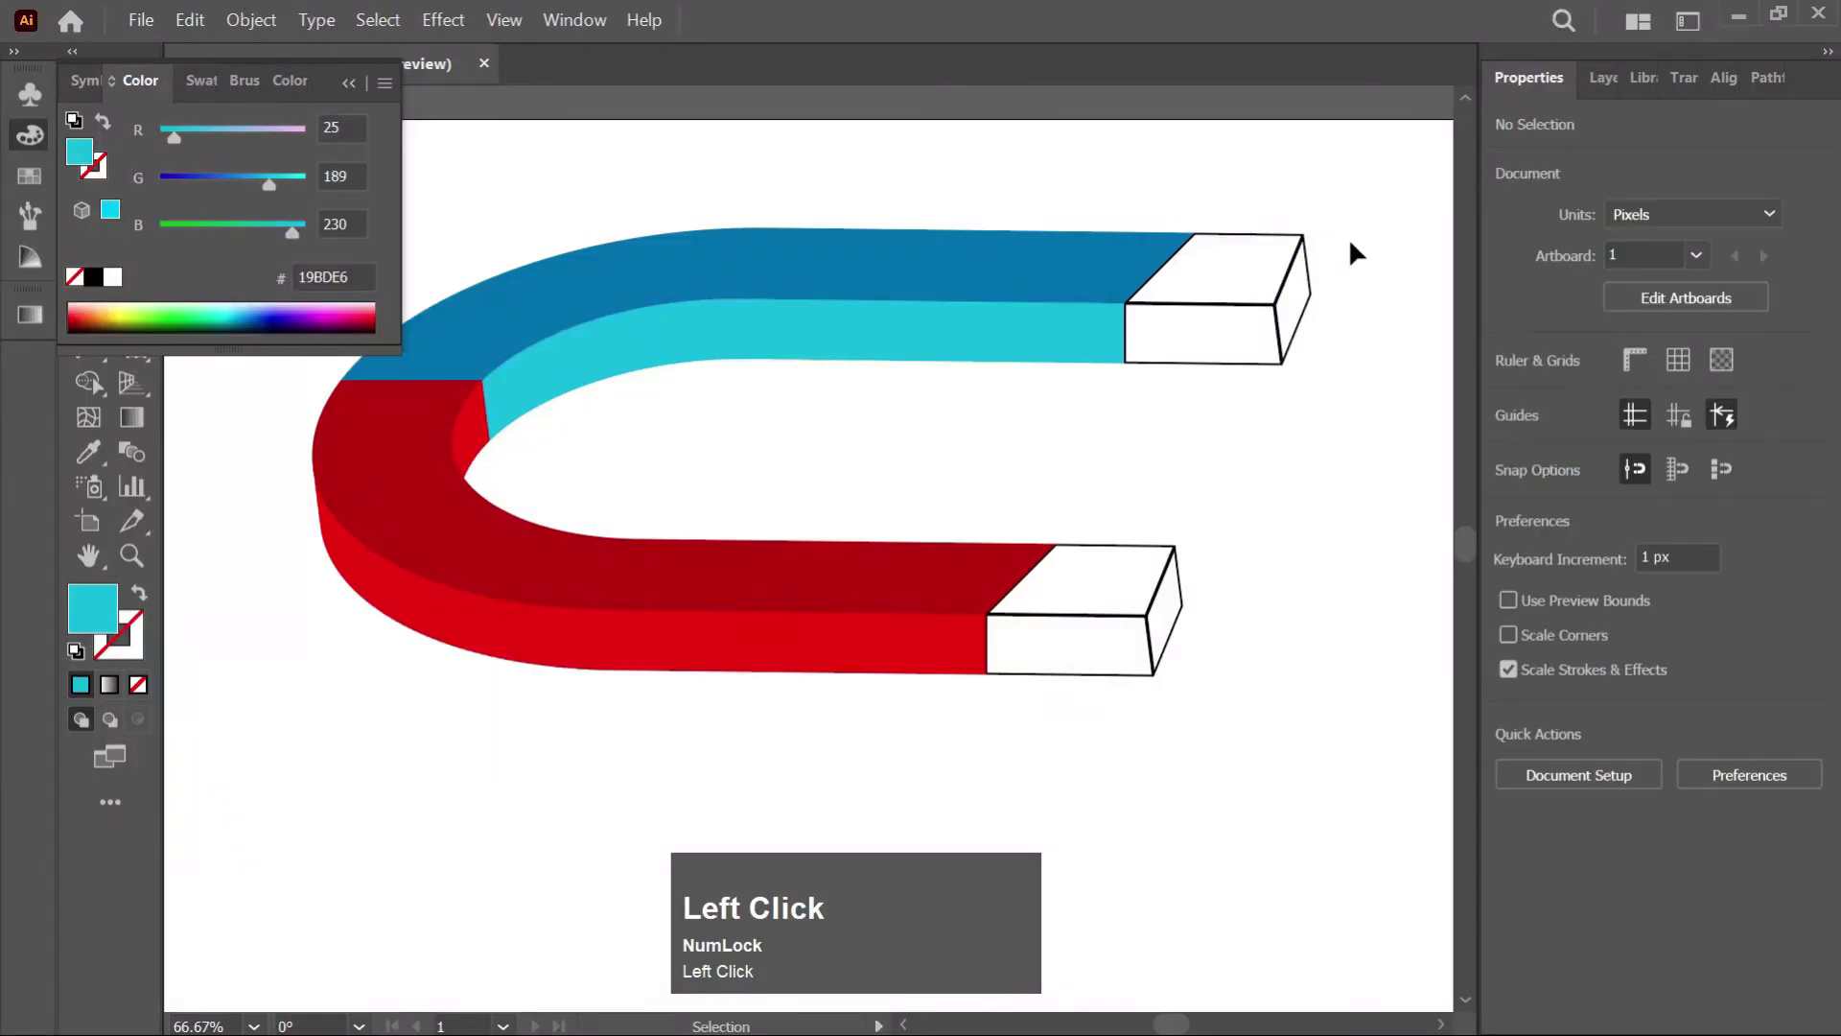
Remove the tips' outlines, fill their top faces black and select the lower tip's end face for grey B3B3B3
{"action": "left_click", "coordinate": [1279, 332]}
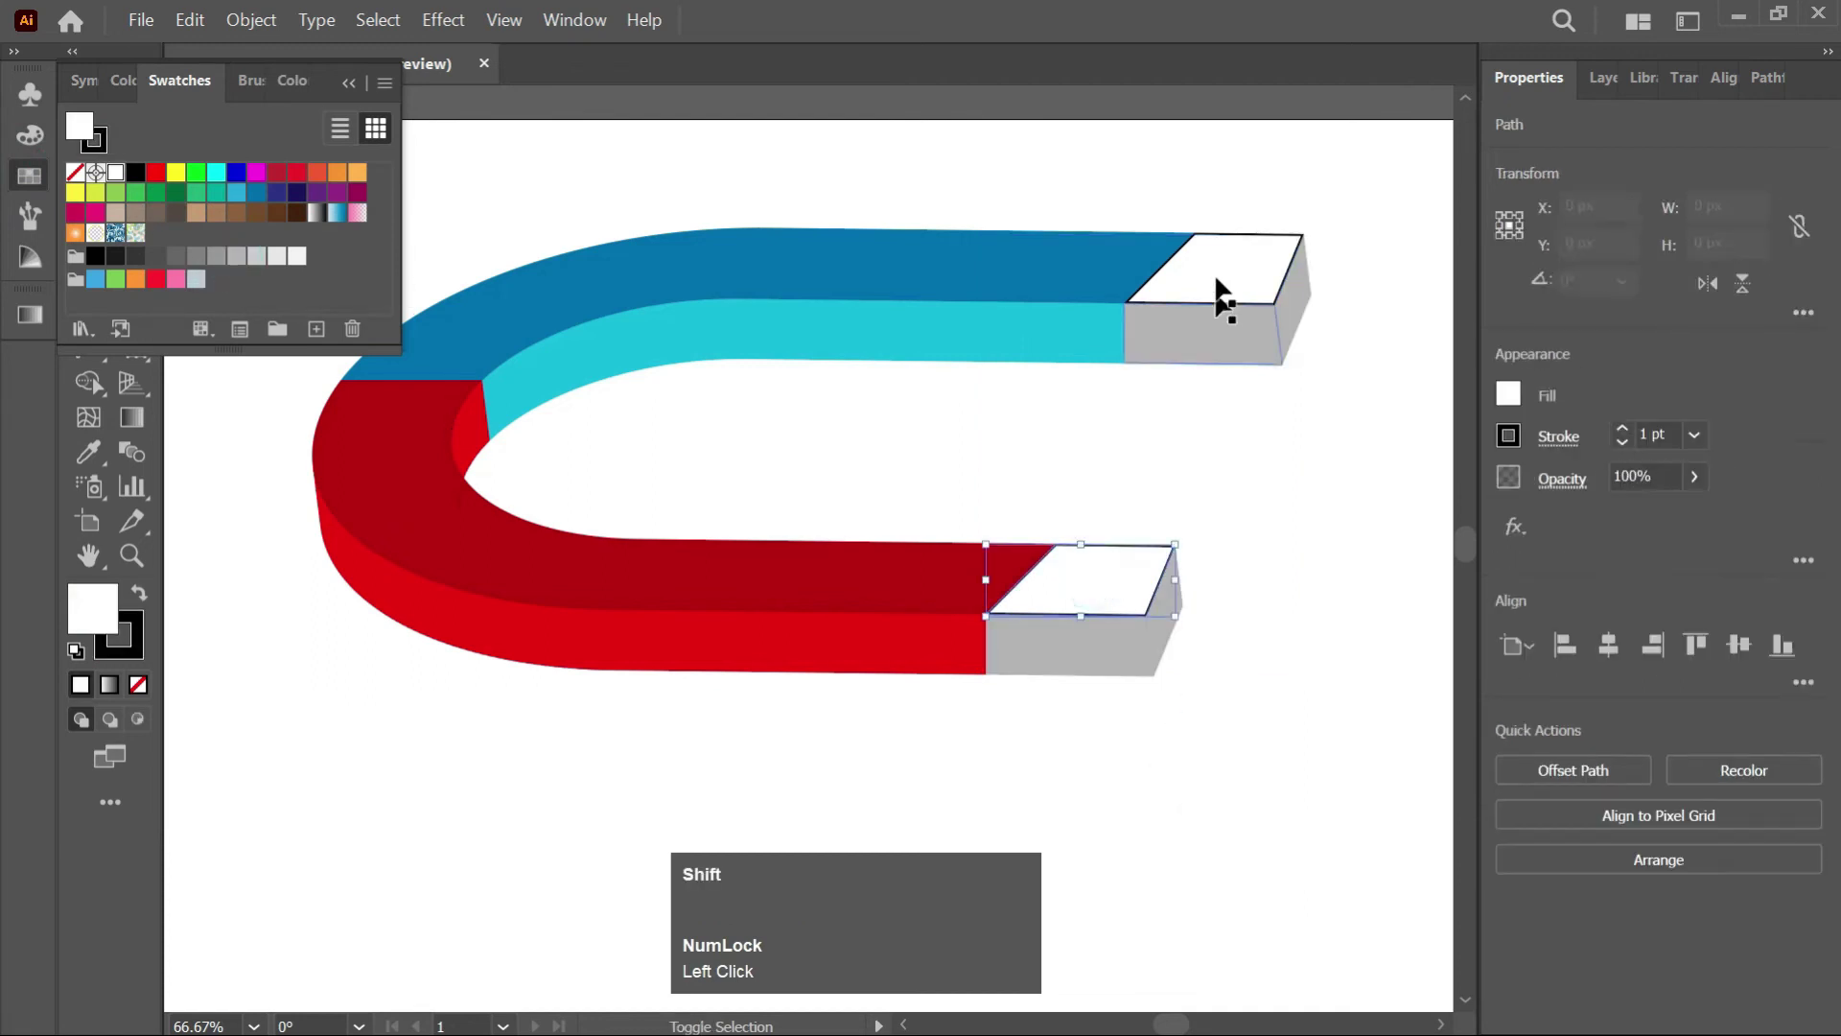
{"action": "left_click", "coordinate": [1223, 276]}
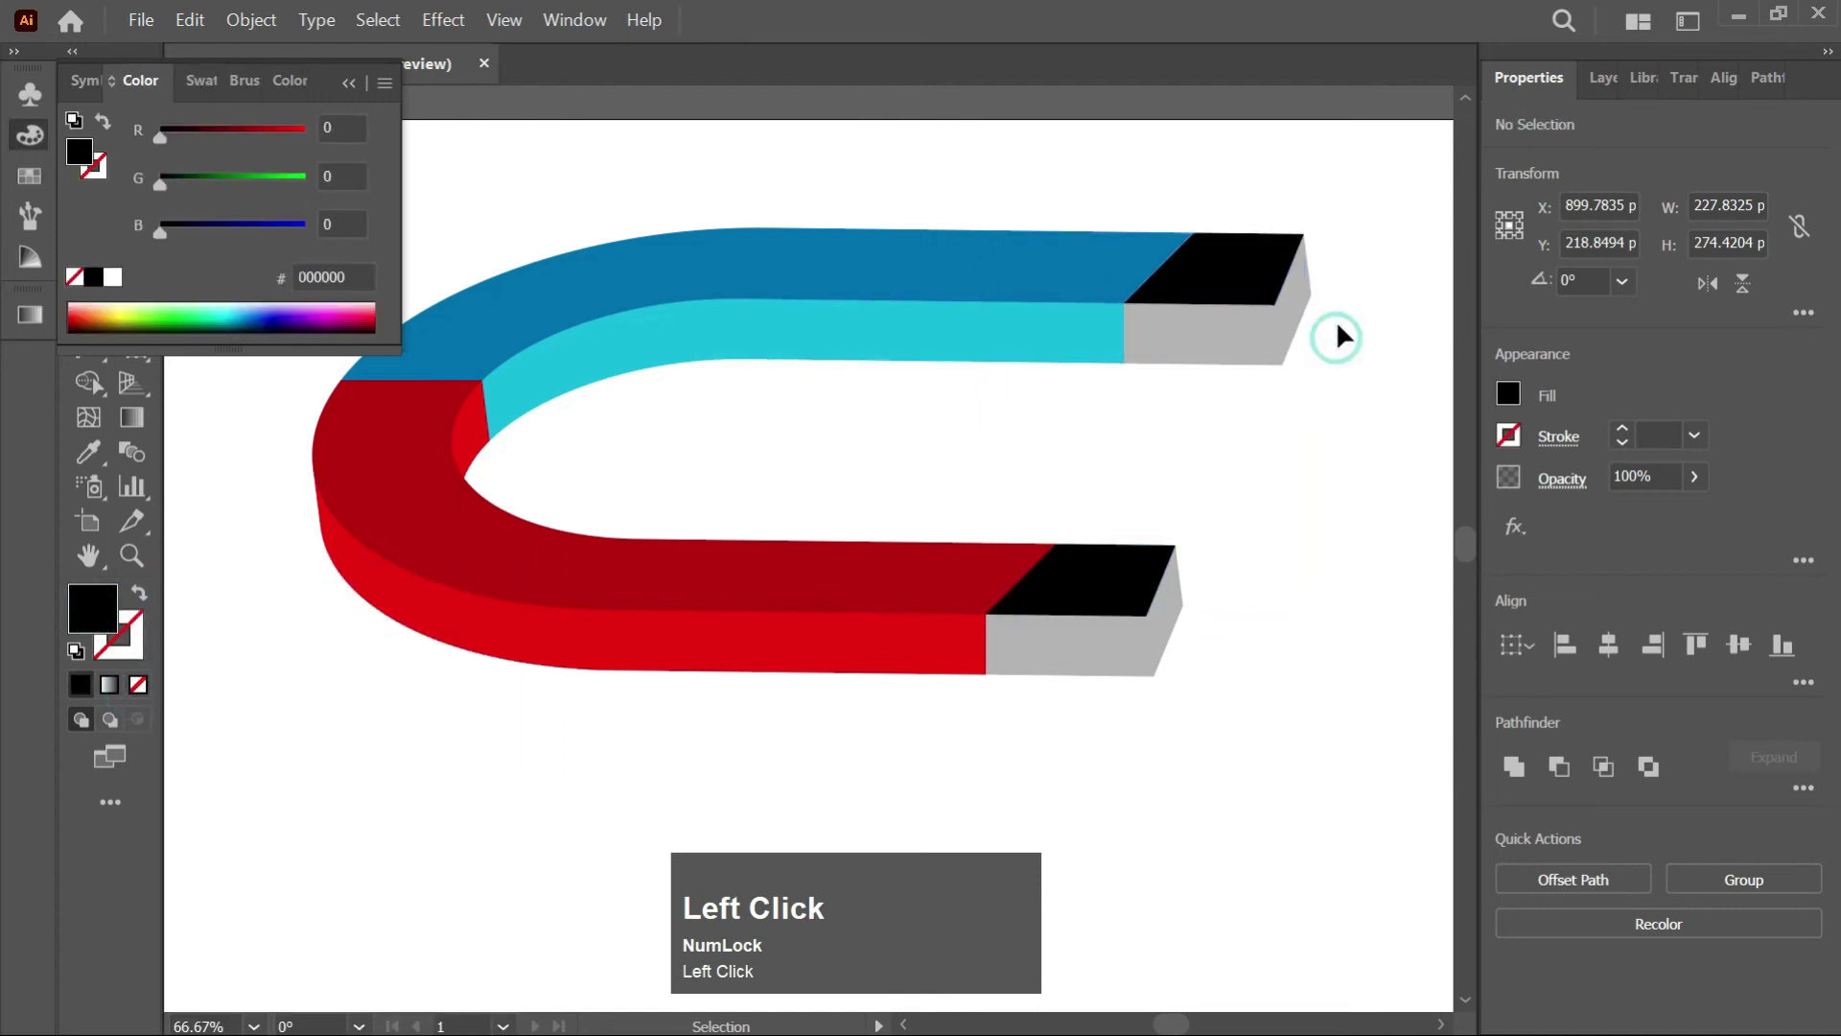
{"action": "key", "text": "a"}
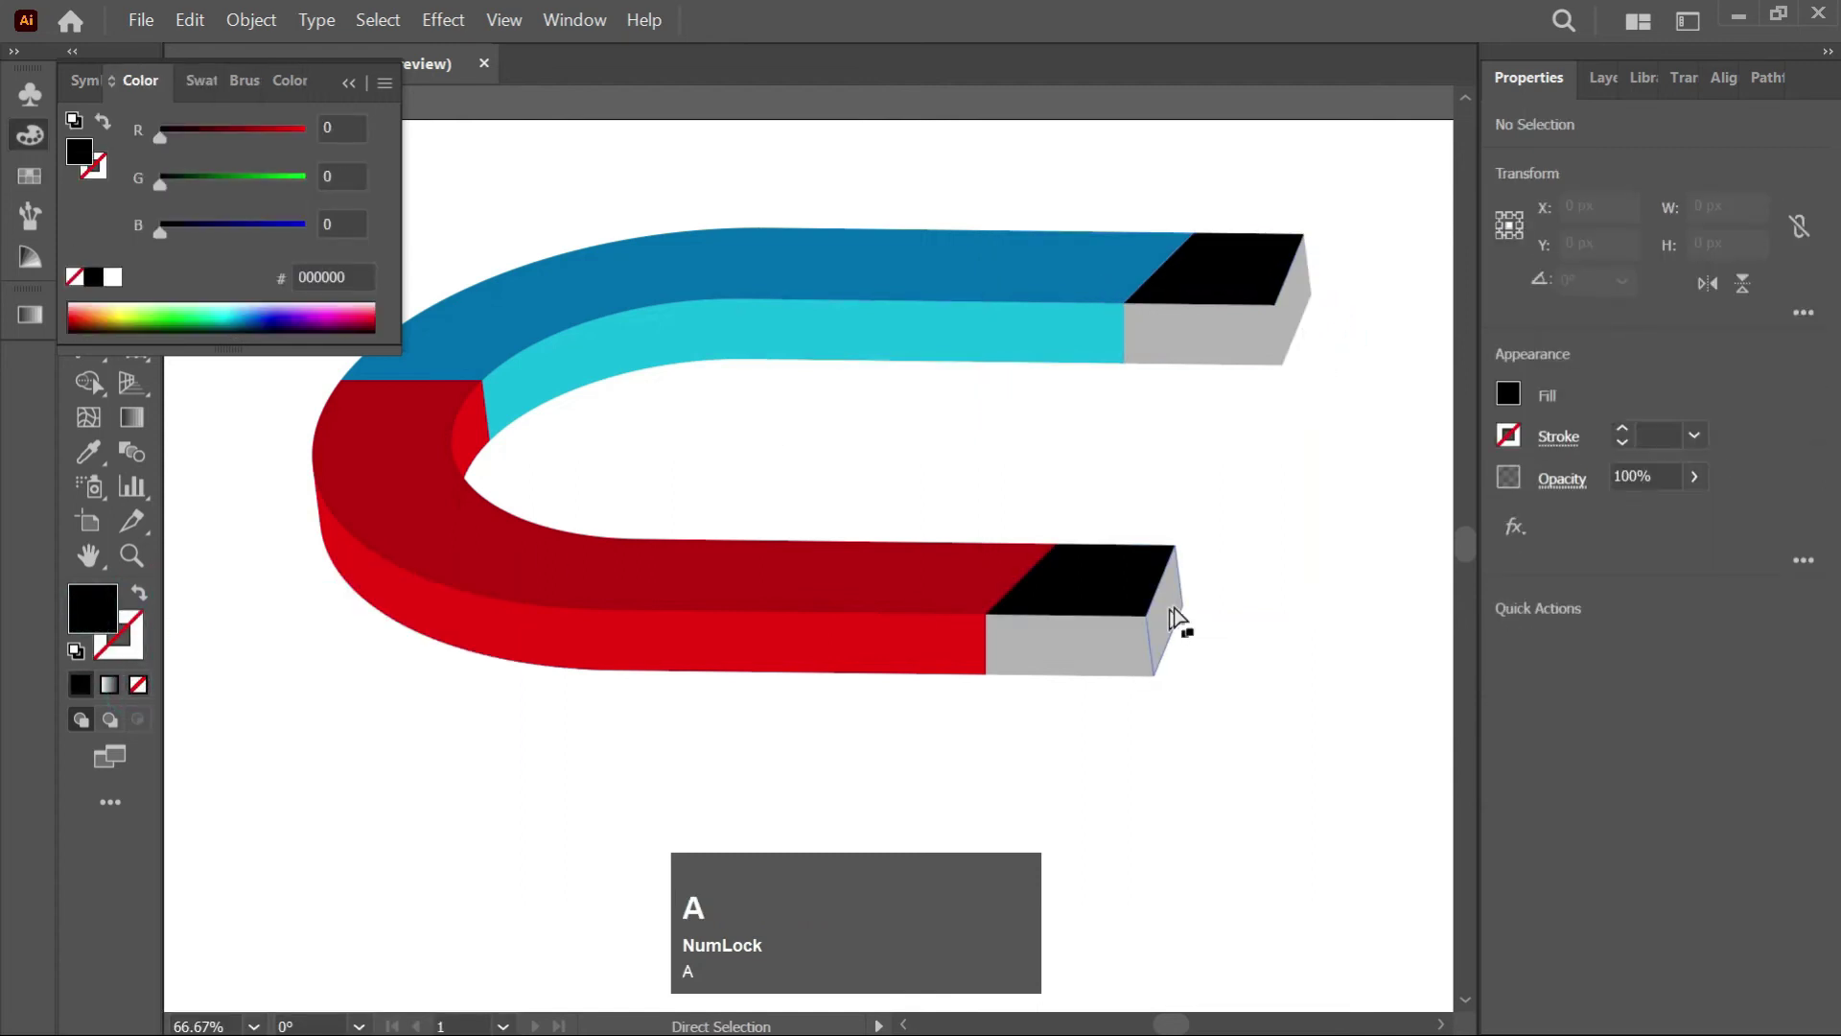
{"action": "left_click", "coordinate": [1189, 614]}
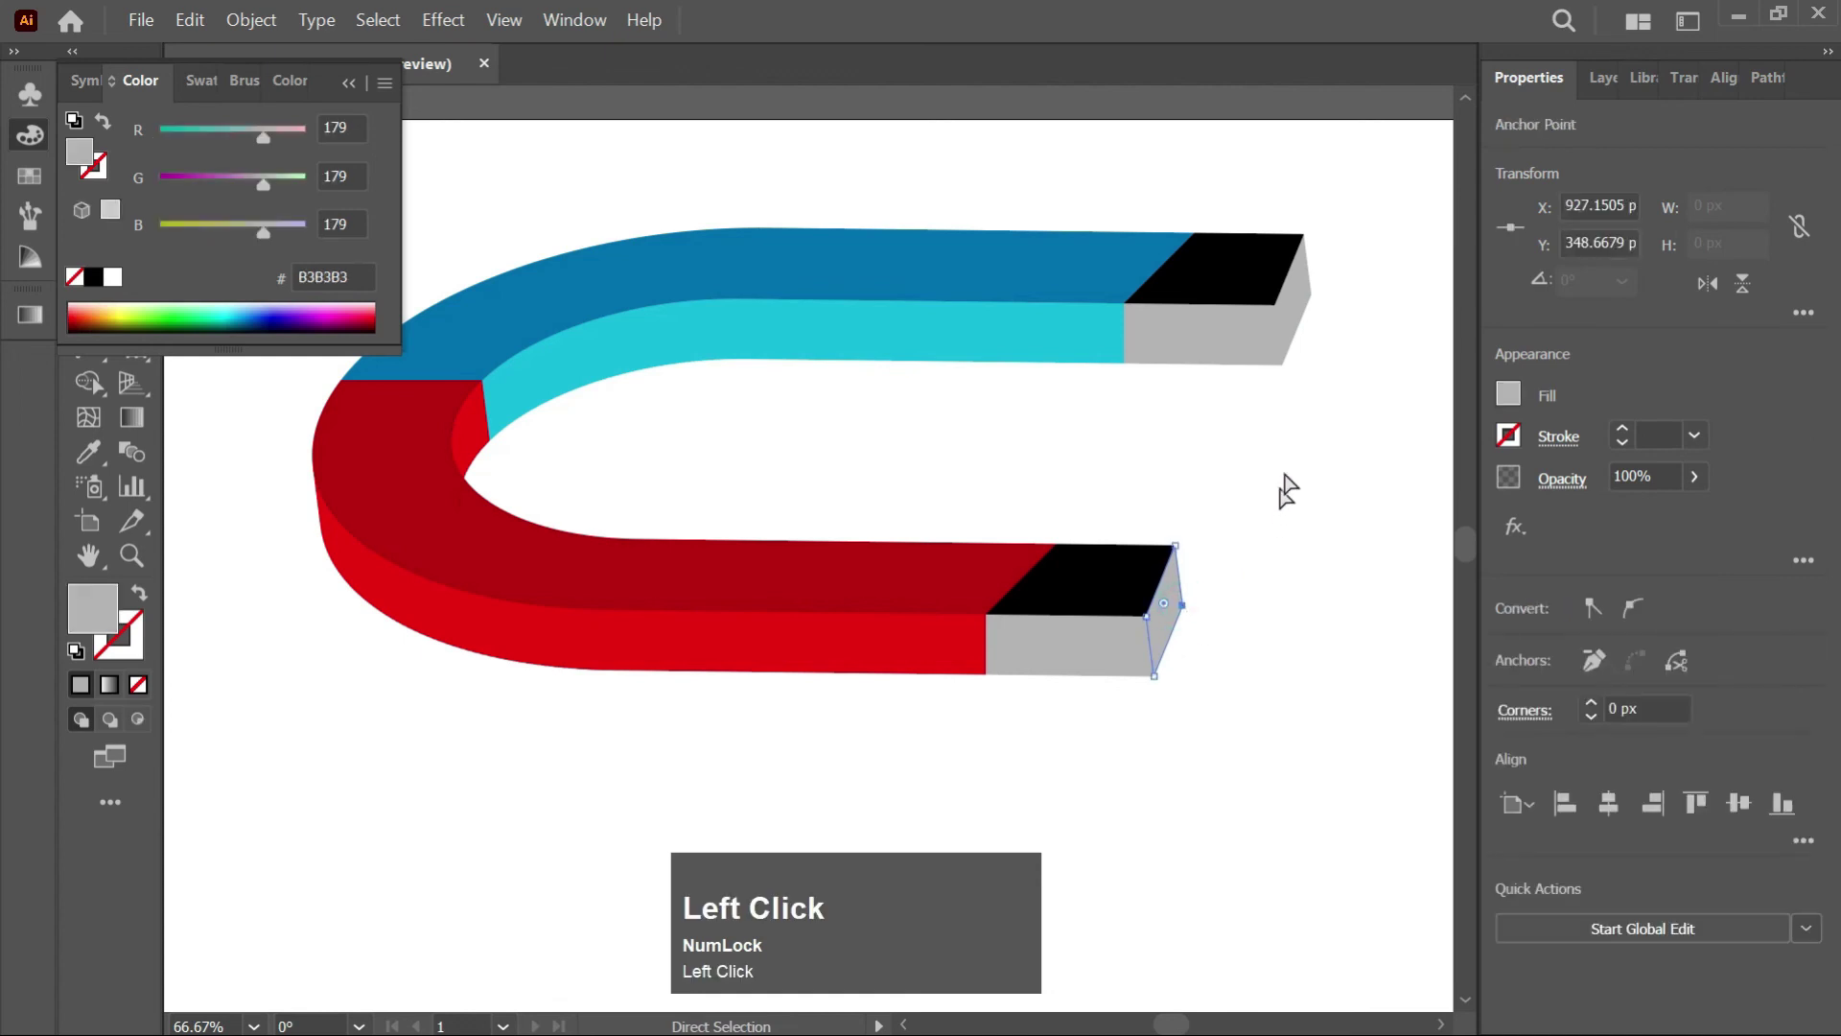
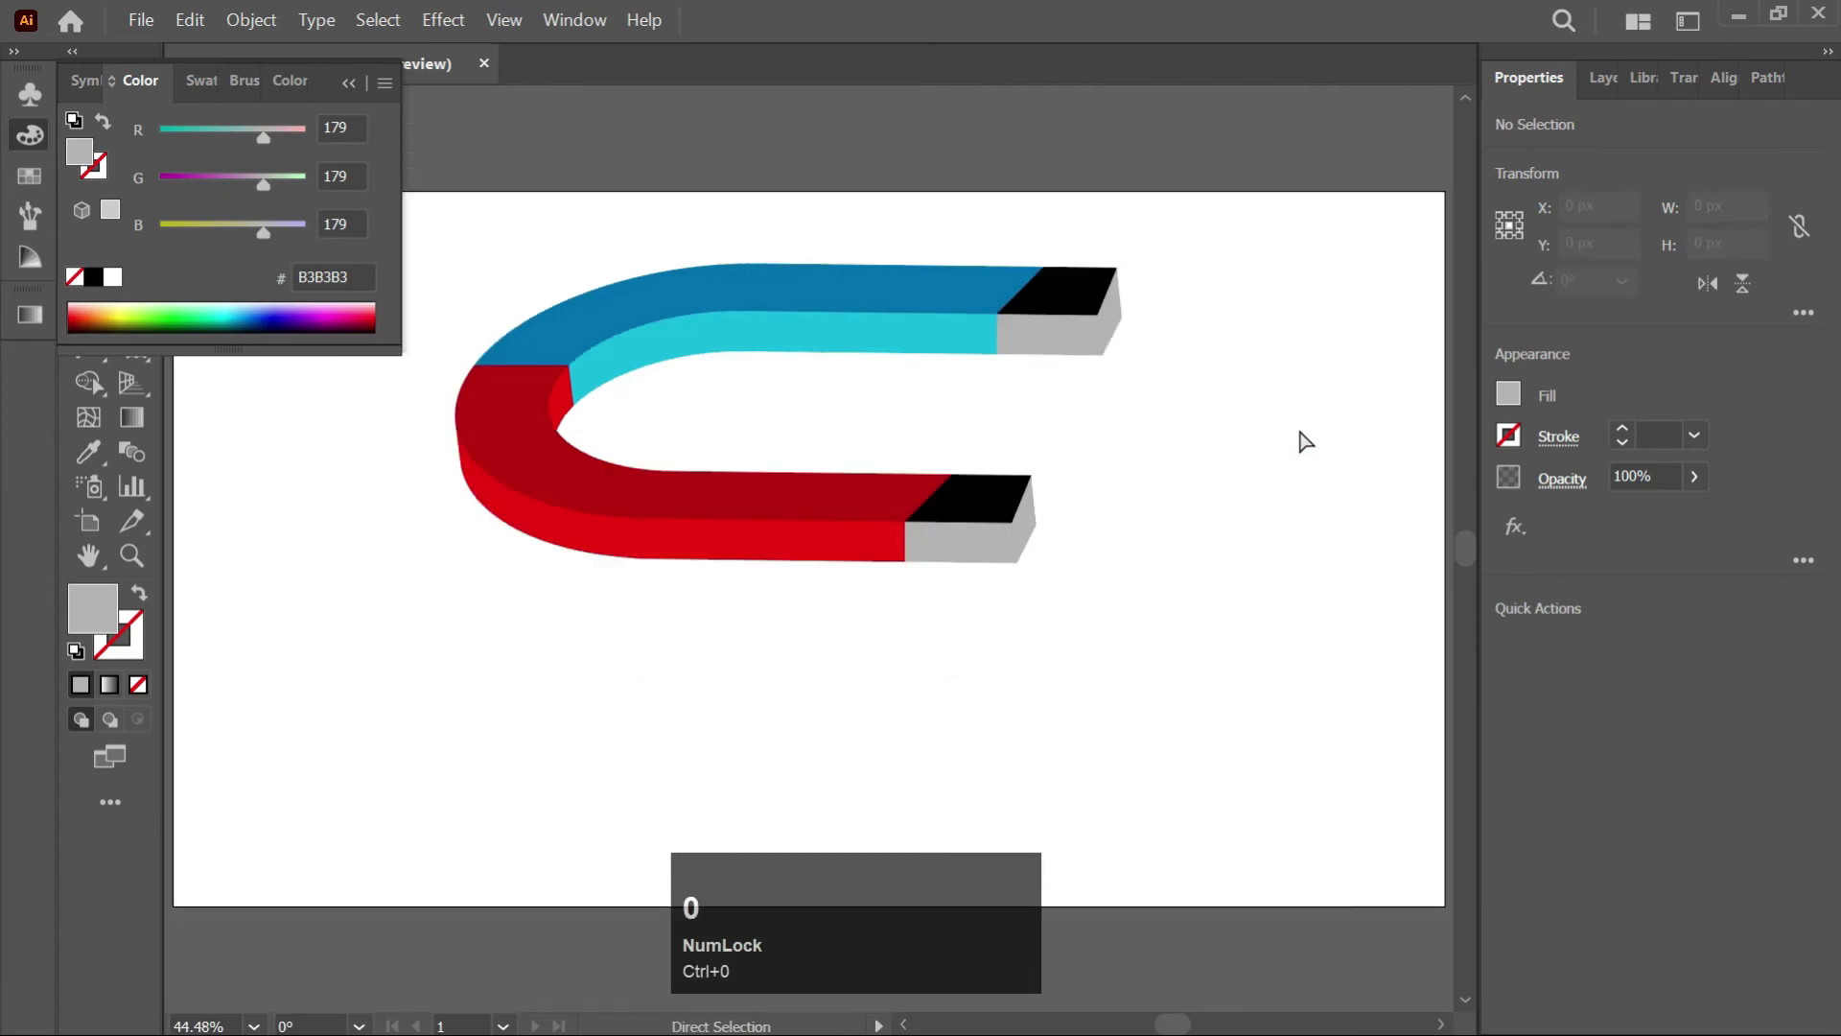
Group all the magnet pieces and drag the group to the centre of the artboard
{"action": "key", "text": "v"}
{"action": "left_click_drag", "start_coordinate": [1233, 218], "coordinate": [247, 41]}
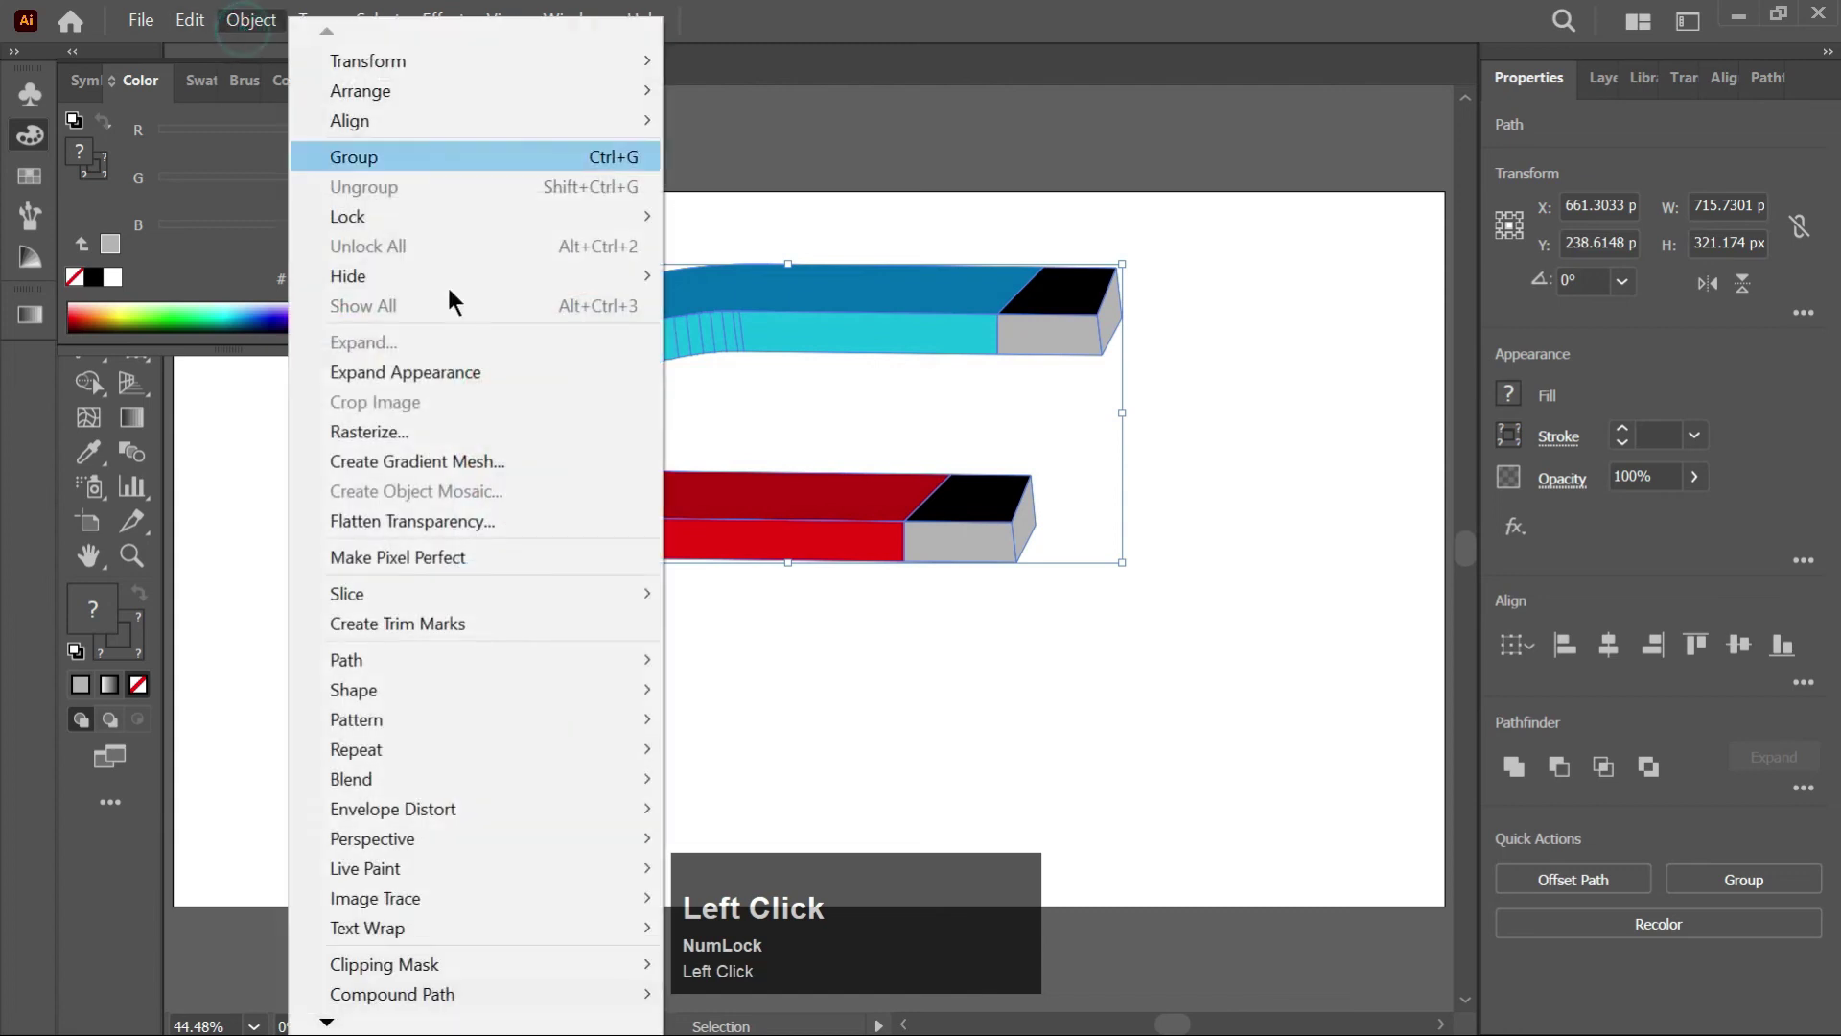
{"action": "key", "text": "ctrl+z"}
{"action": "right_click", "coordinate": [831, 329]}
{"action": "left_click_drag", "start_coordinate": [901, 531], "coordinate": [1027, 313]}
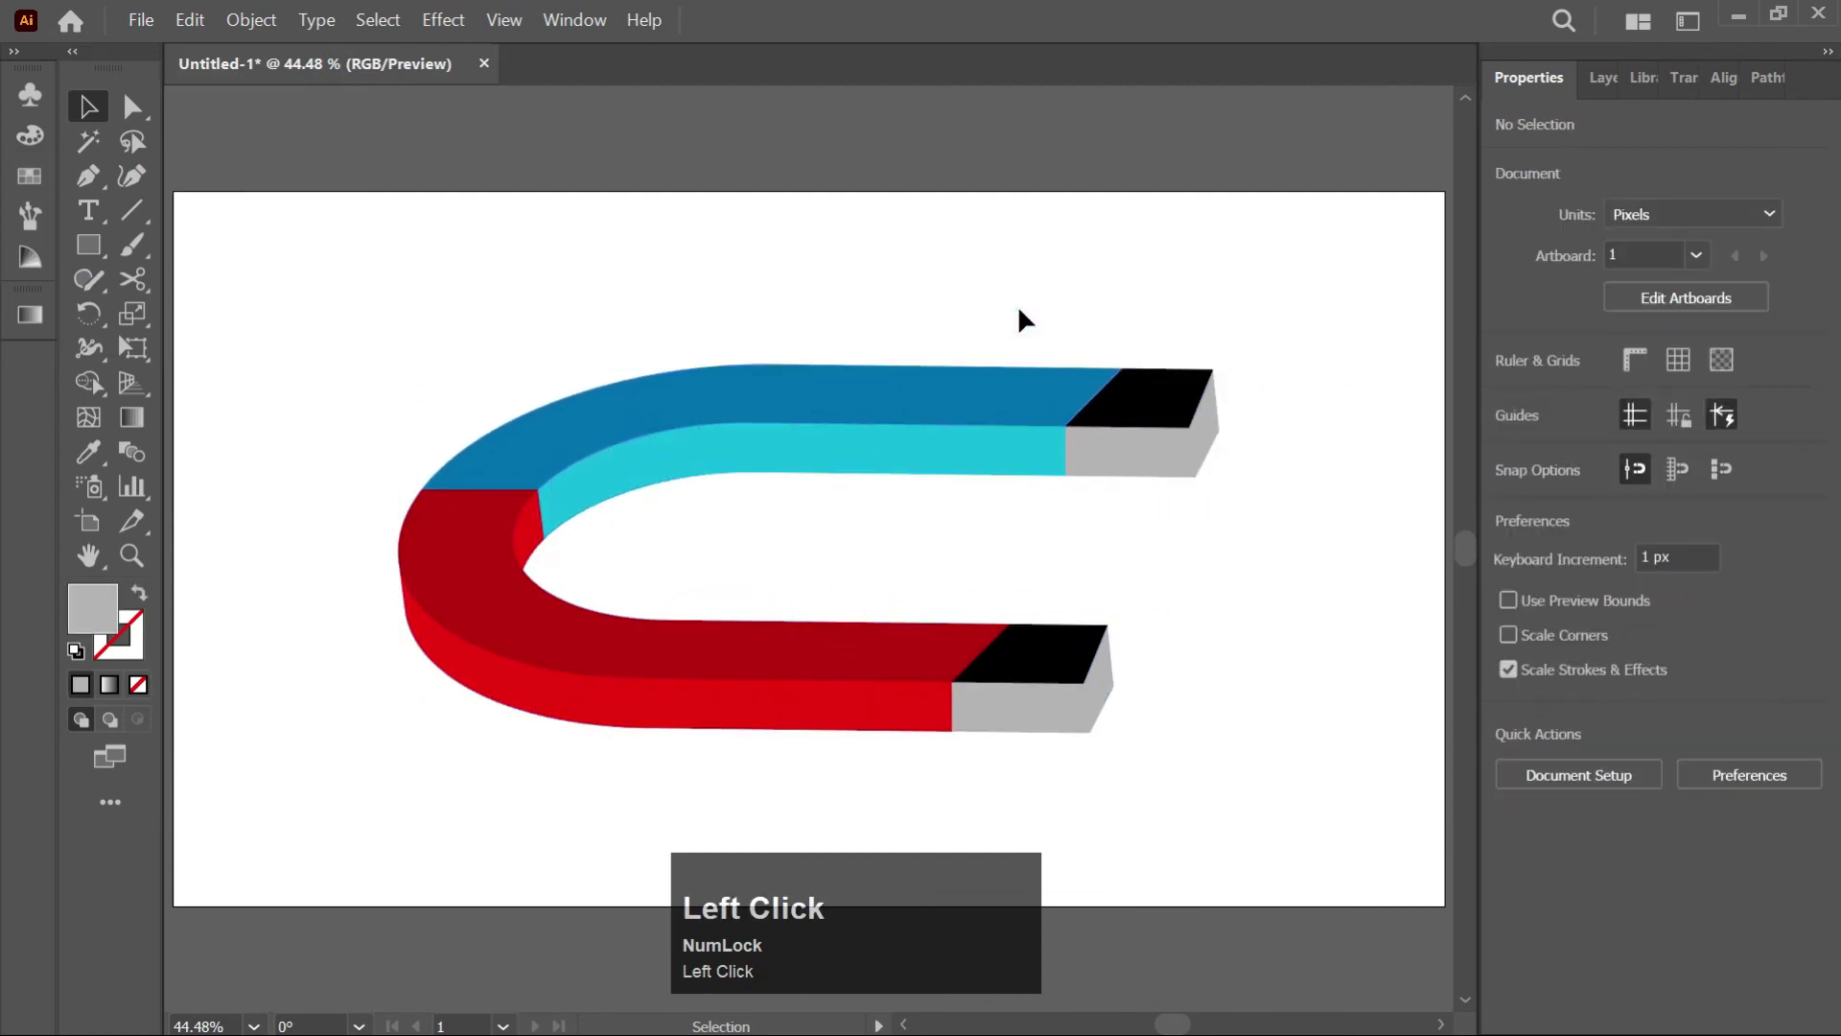